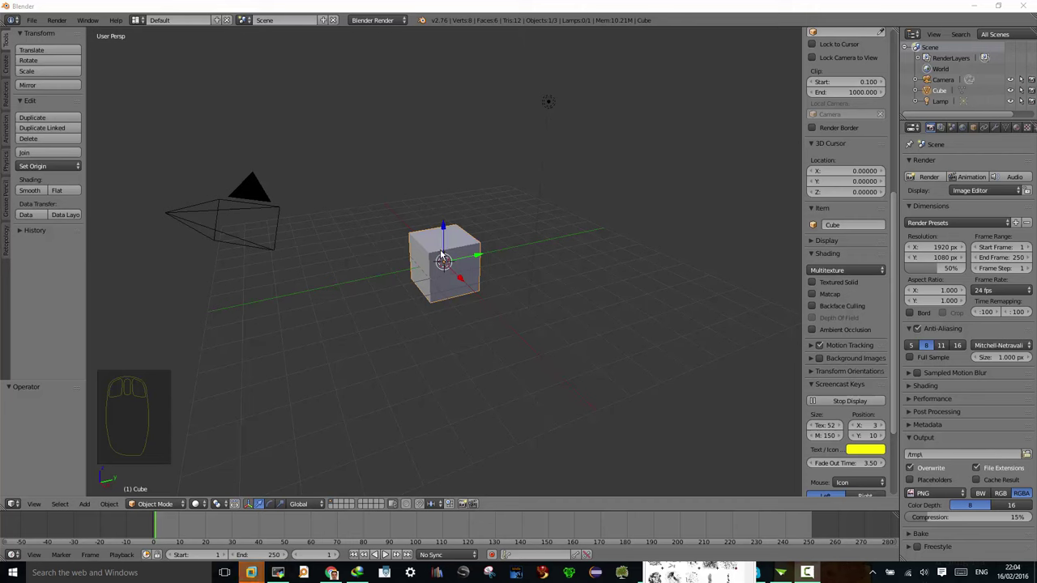
# Step: Select the default cube and request its deletion
pyautogui.moveTo(443, 258); pyautogui.dragTo(442, 258)
pyautogui.press('Delete')
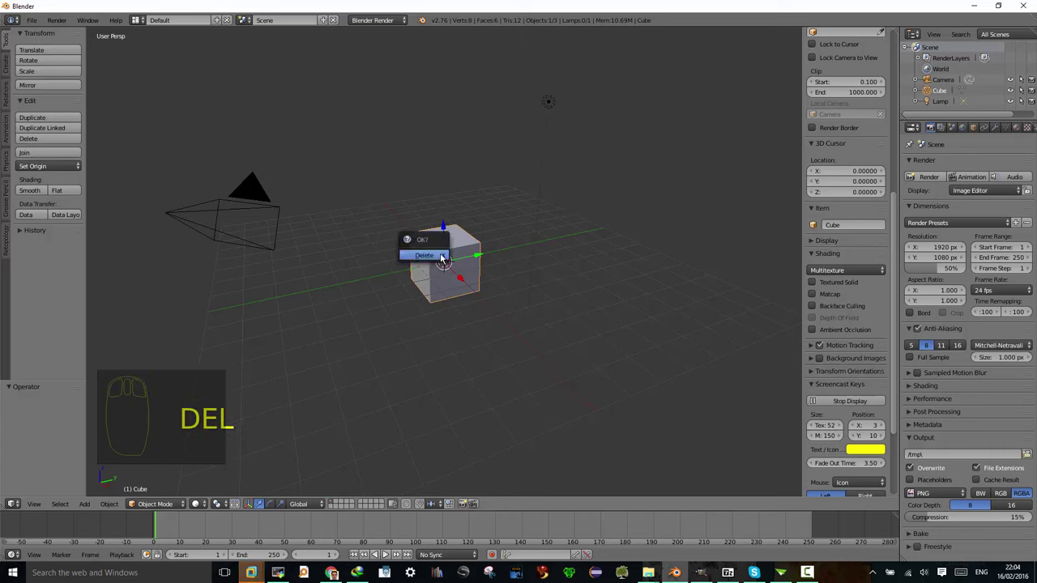
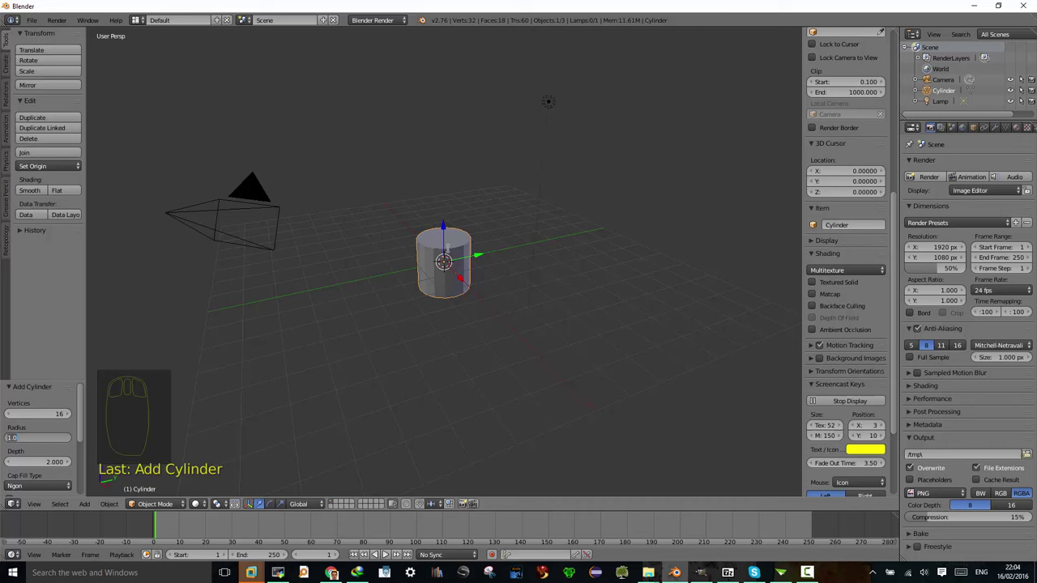
# Step: Enter Edit Mode on the cylinder and start a loop cut around its sides
pyautogui.moveTo(452, 259); pyautogui.dragTo(427, 269)
pyautogui.press('Tab')
pyautogui.press('a')
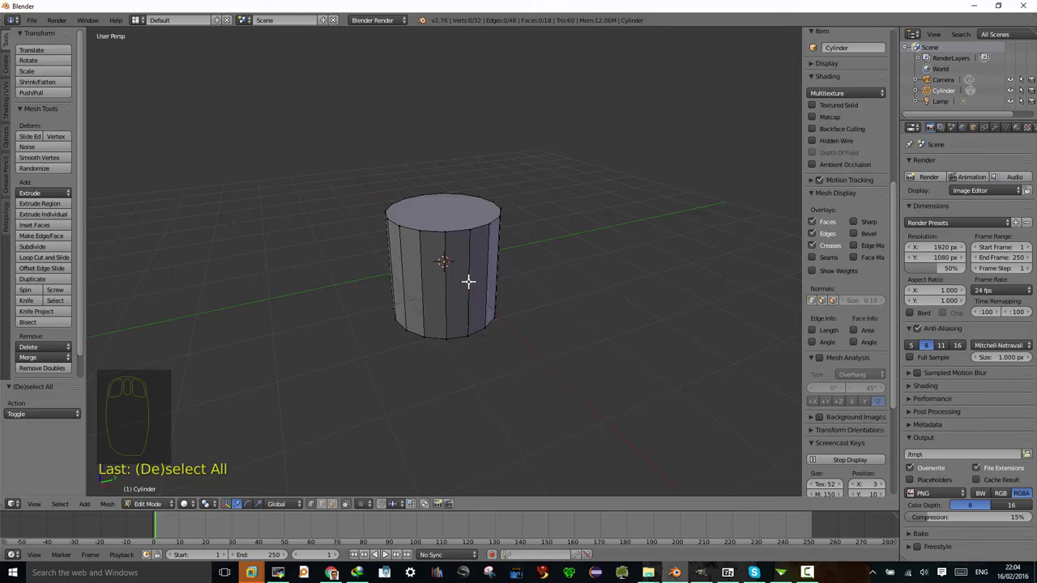
pyautogui.press('ctrl+r')
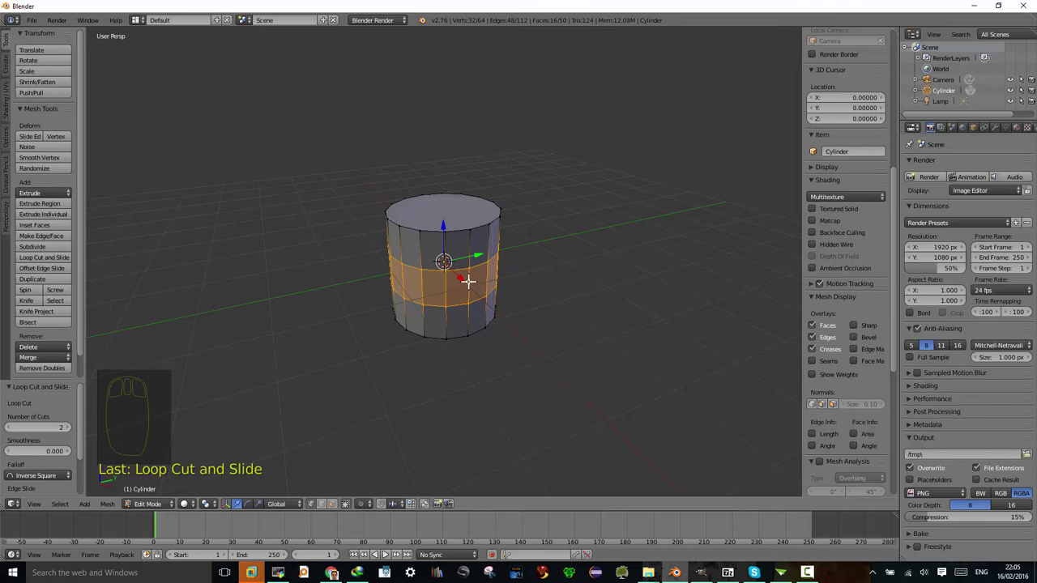
# Step: Scale the middle band's loops along Z by about 2.69
pyautogui.press('s')
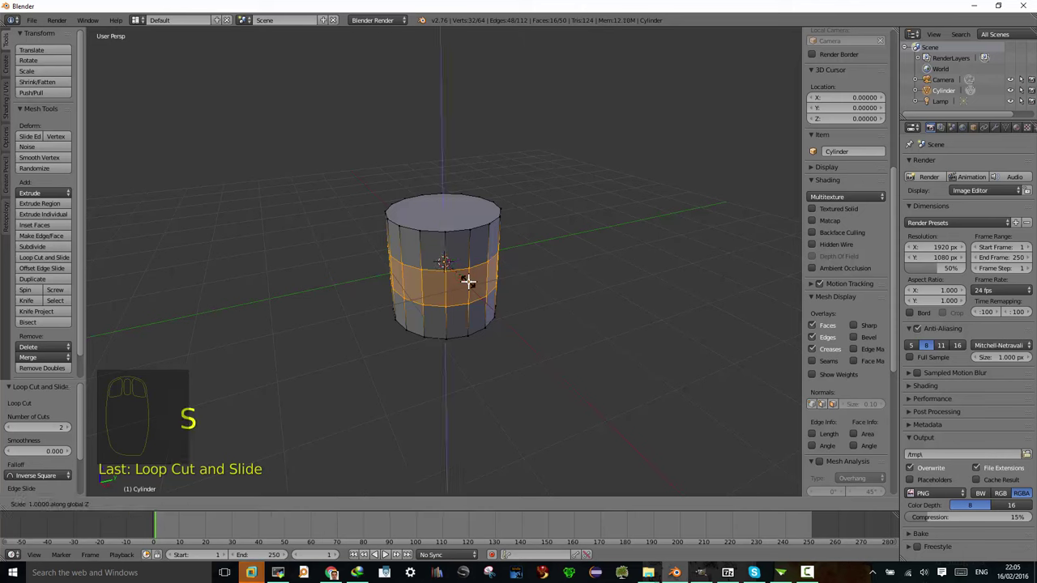
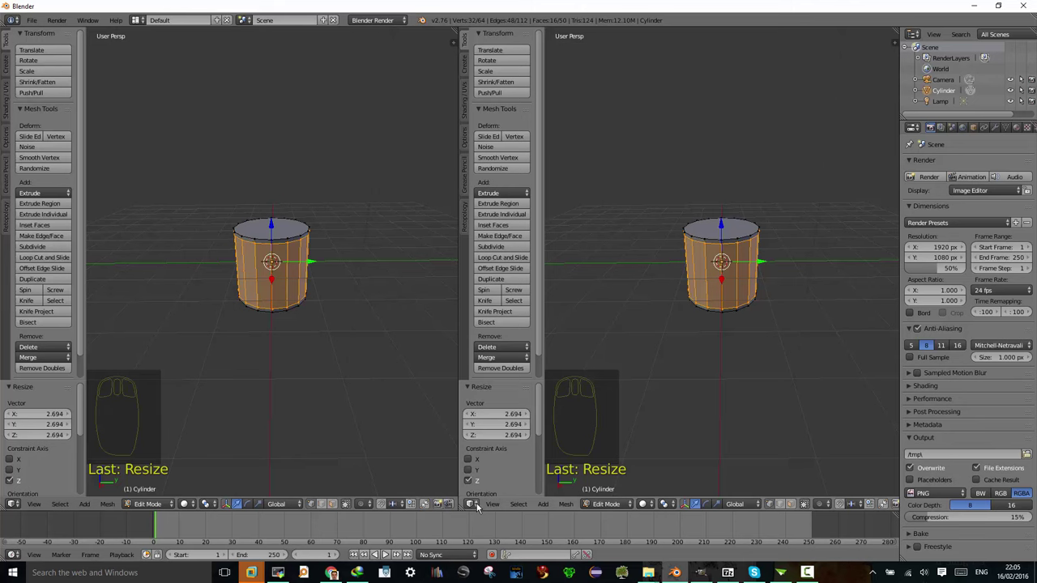
# Step: Set the right area to a UV/Image Editor and zoom into its grid
pyautogui.click(479, 508)
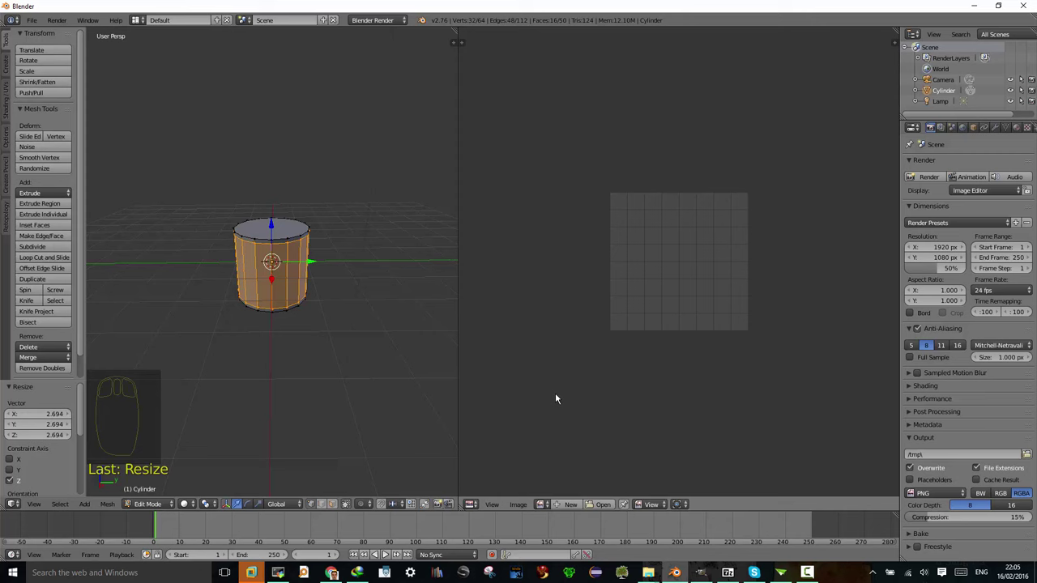
pyautogui.moveTo(558, 398); pyautogui.dragTo(608, 144)
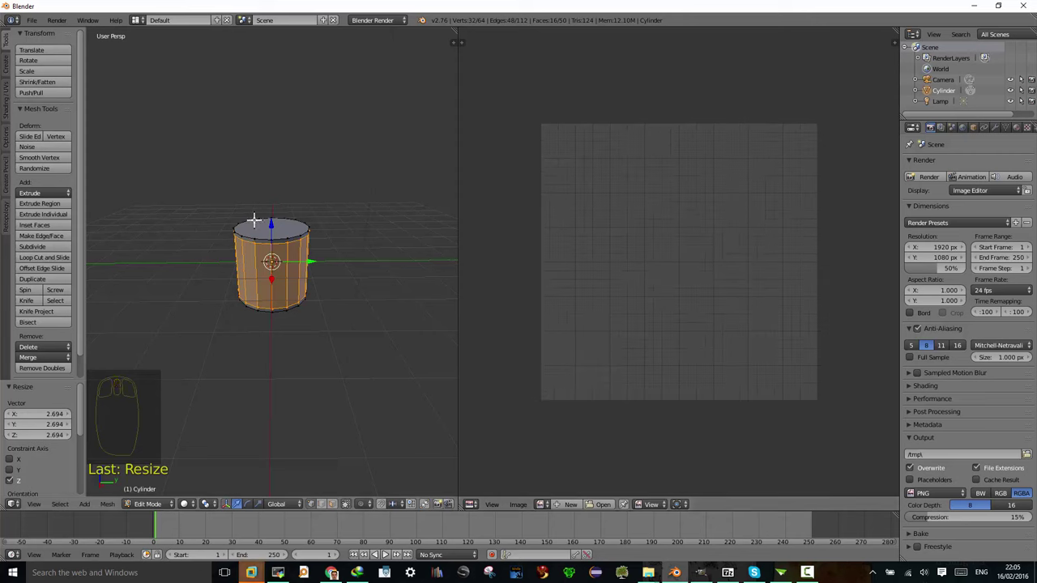
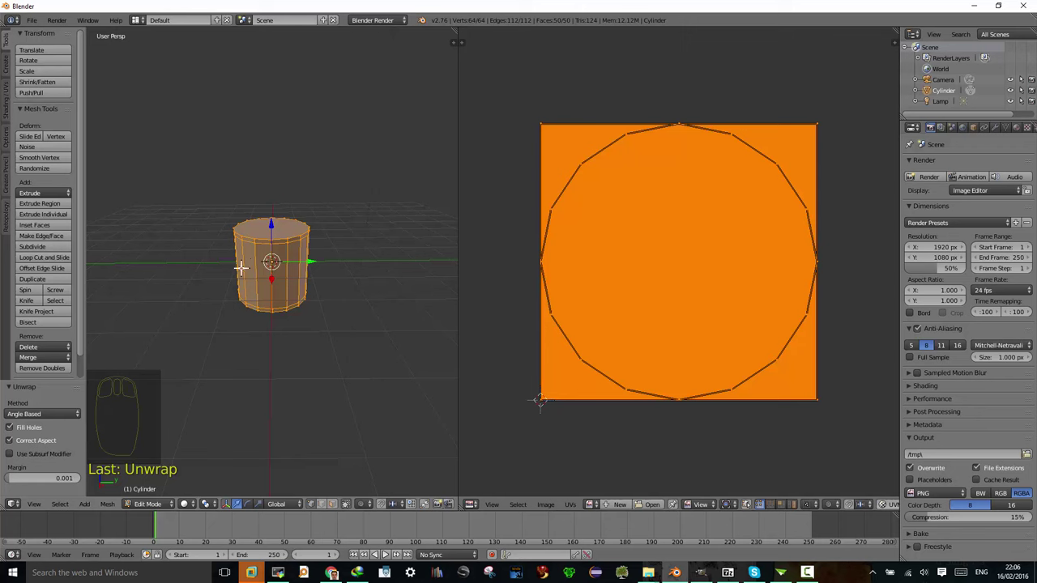
# Step: Show the whole cylinder's UV layout in the image editor
pyautogui.press('u')
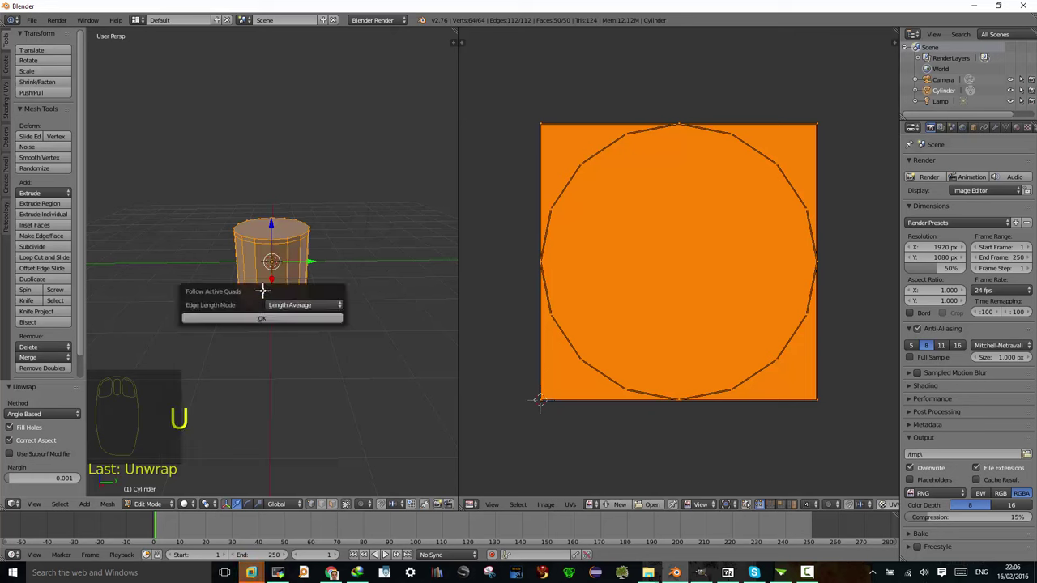
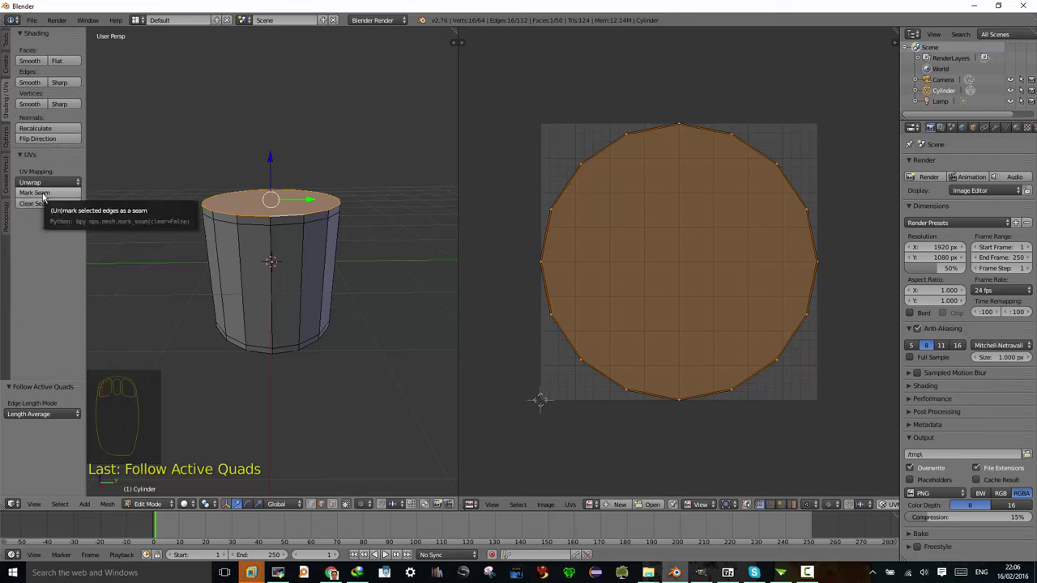
# Step: Mark the selected top rim as a seam and deselect the mesh
pyautogui.click(45, 195)
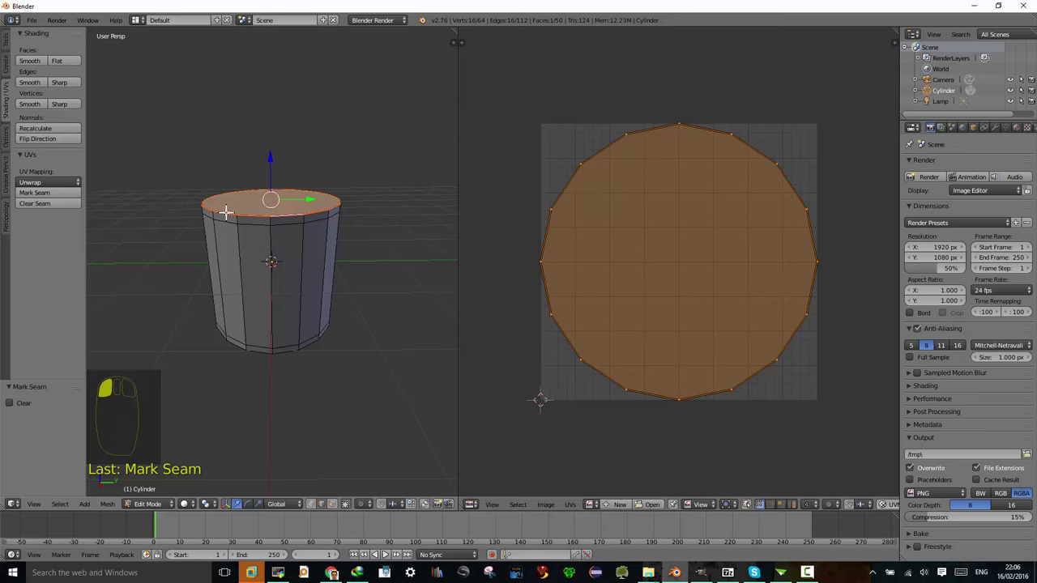
pyautogui.press('a')
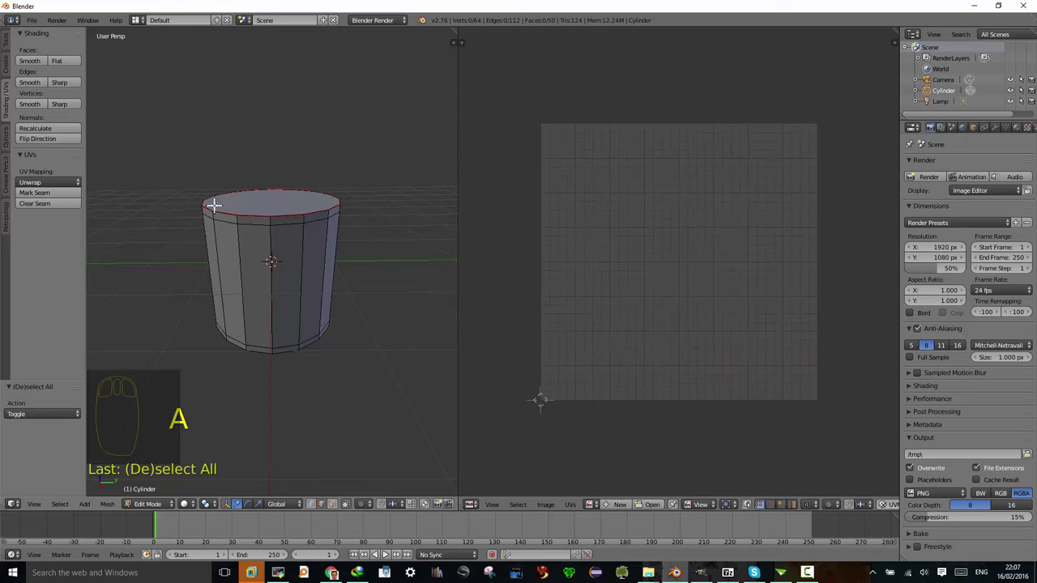
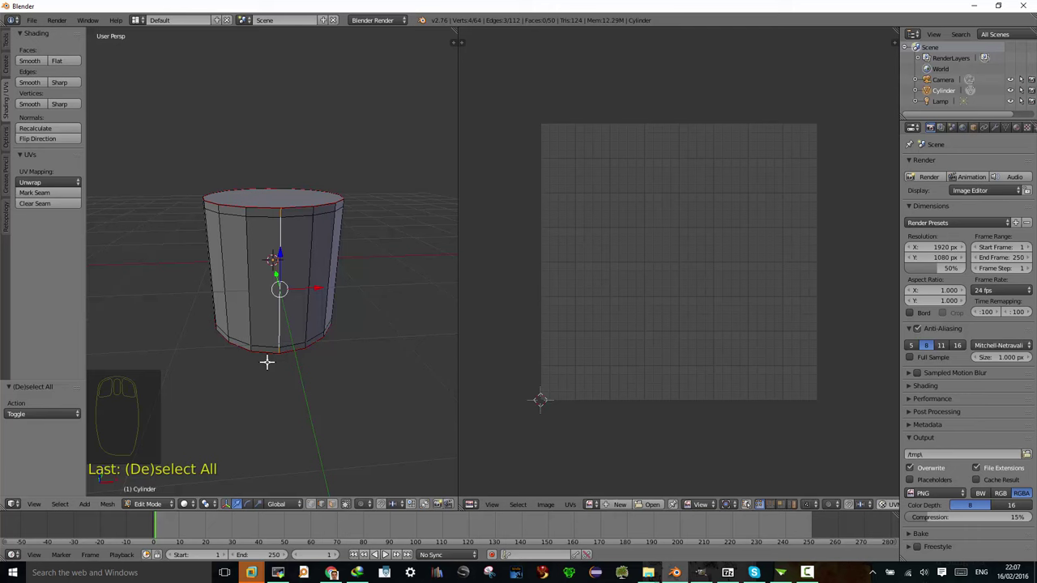
# Step: Mark the selected vertical side edges as a seam and deselect all
pyautogui.click(63, 194)
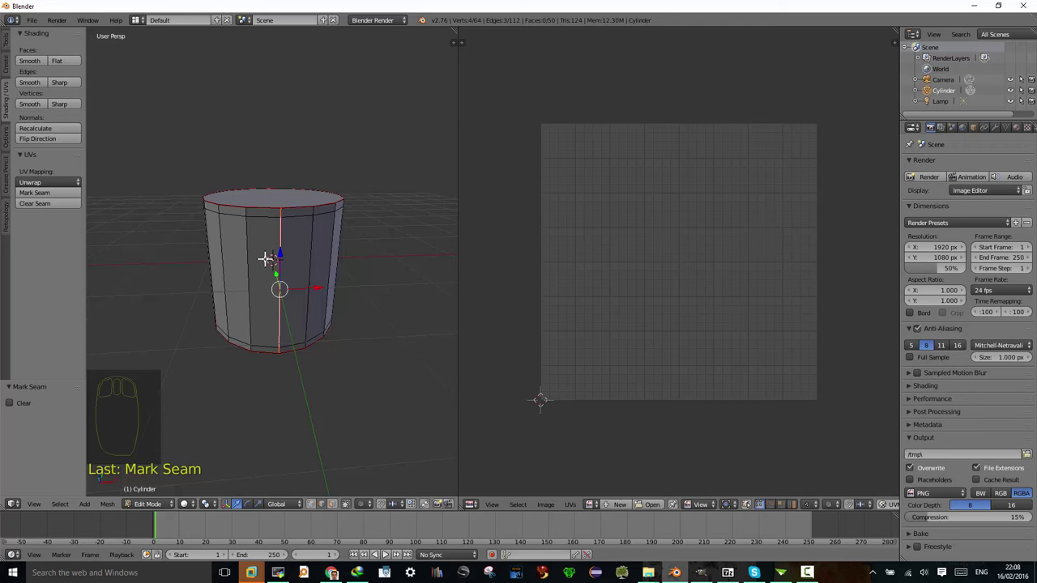
pyautogui.press('a')
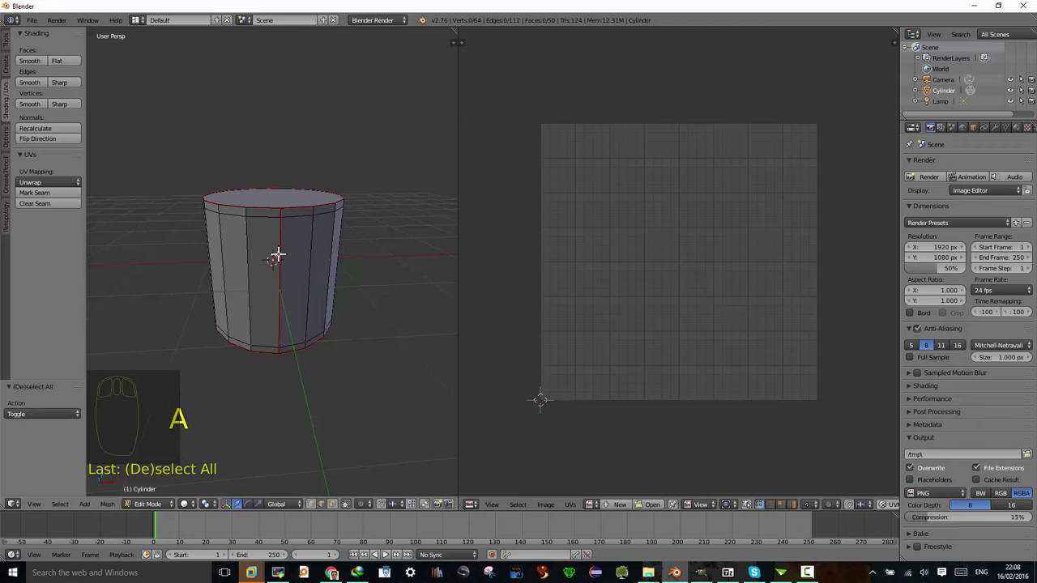
# Step: Select the whole mesh, unwrap it along its seams into side strips and two caps, then mark further seam edges
pyautogui.press('a')
pyautogui.press('u')
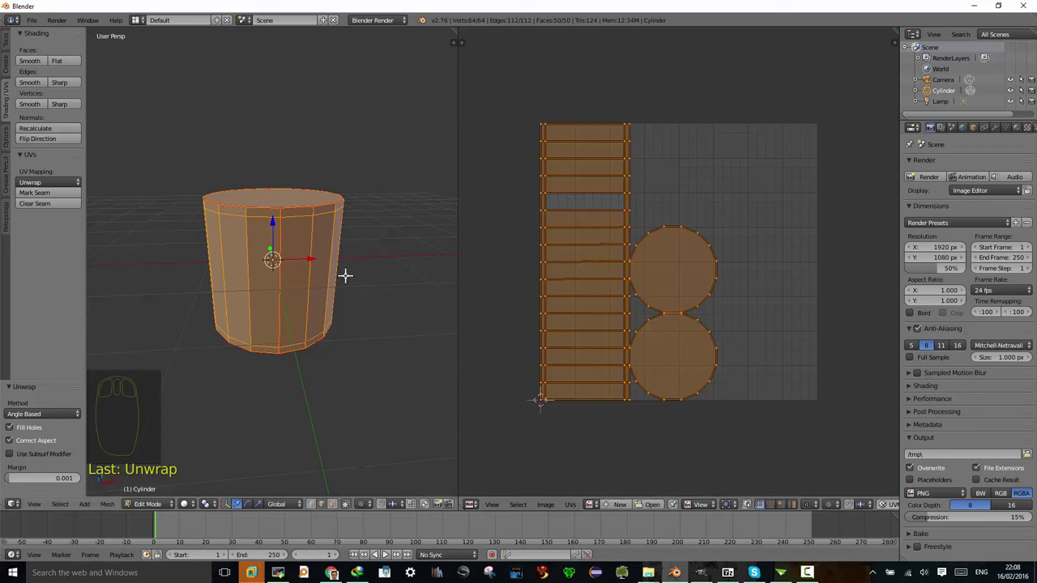
pyautogui.press('a')
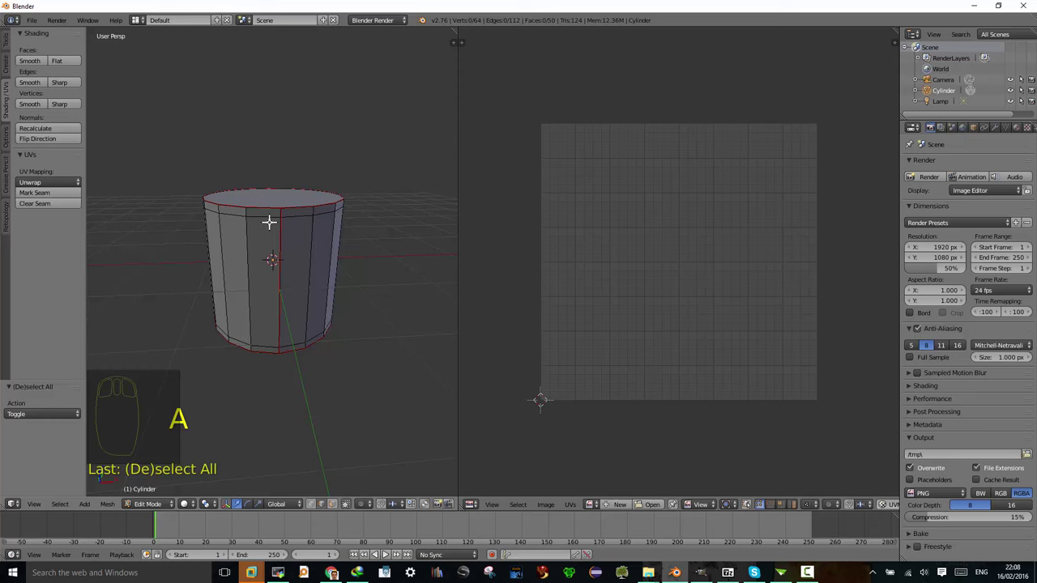
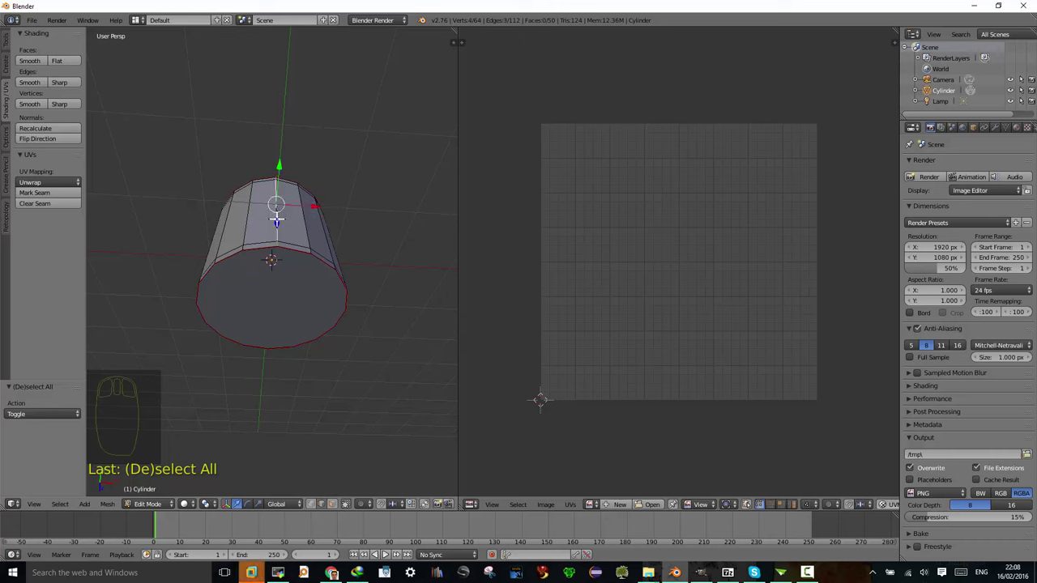
pyautogui.click(46, 196)
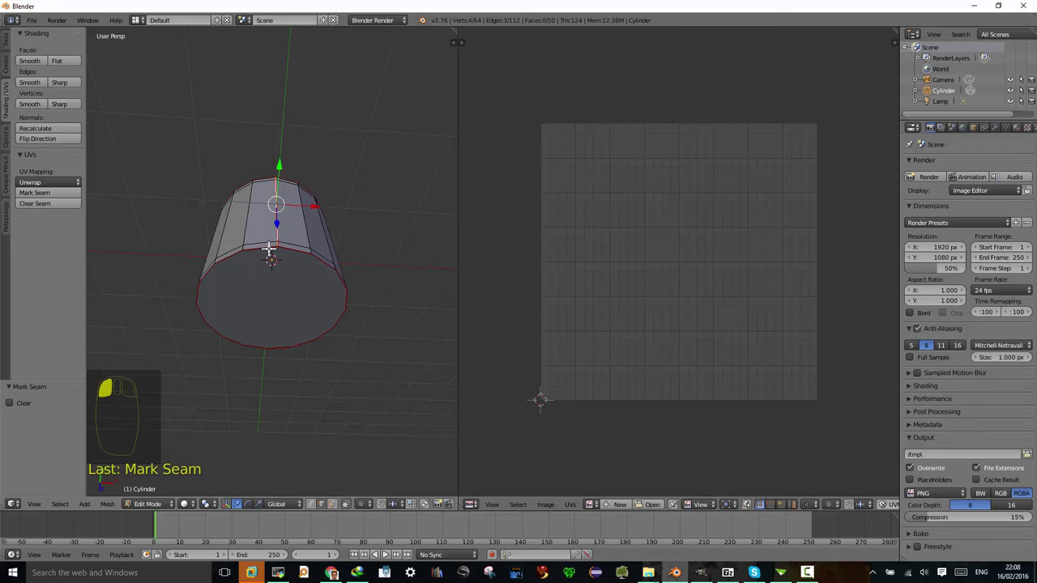
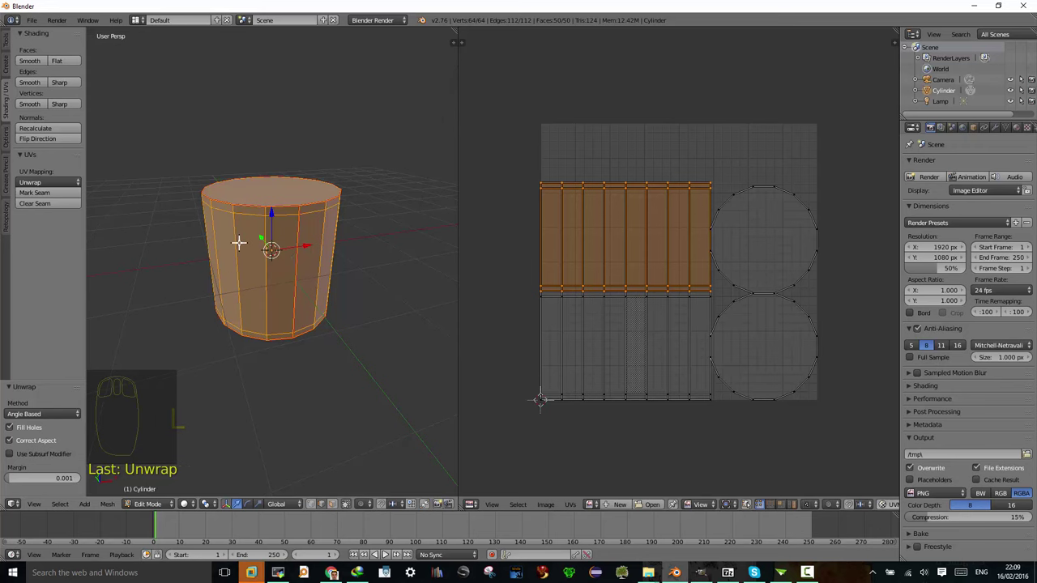
pyautogui.press('a')
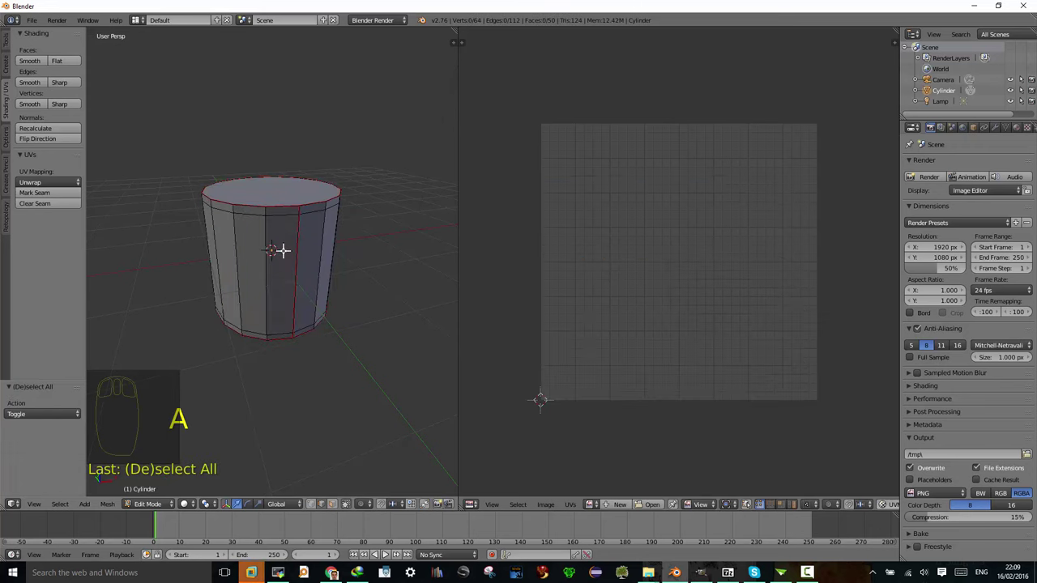
pyautogui.press('a')
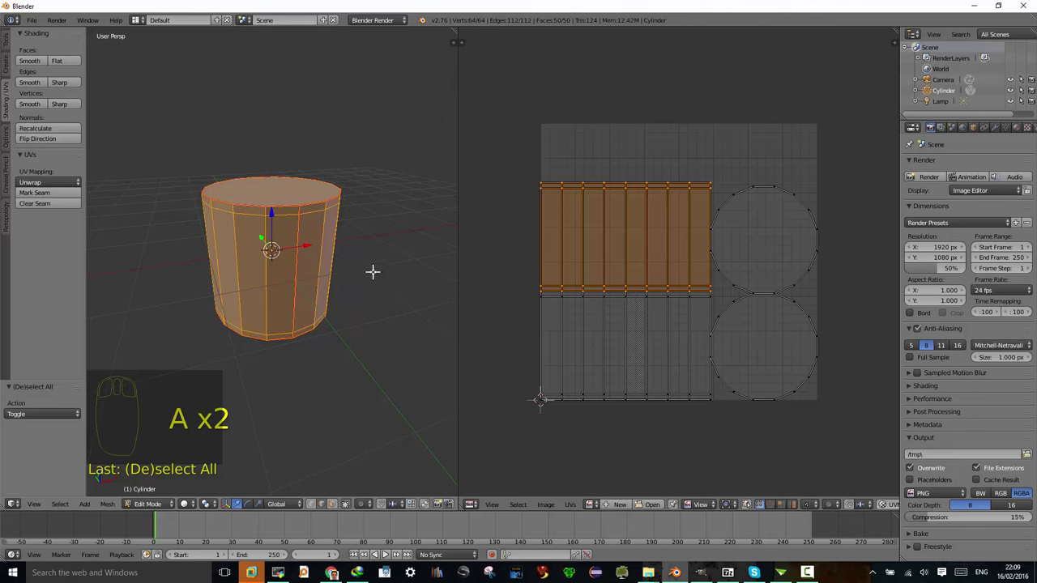
pyautogui.moveTo(742, 287); pyautogui.dragTo(731, 297)
pyautogui.press('l')
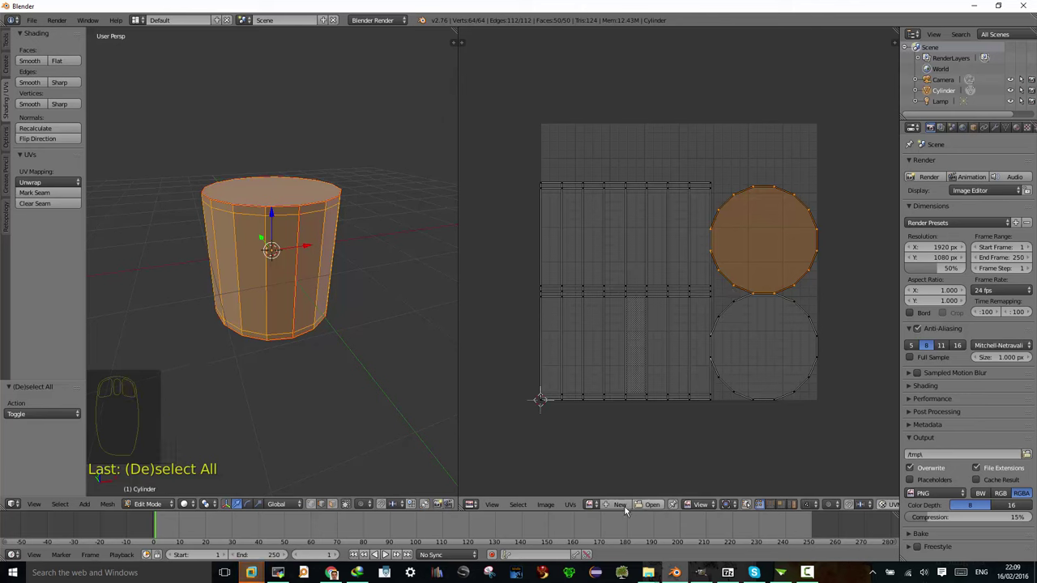
pyautogui.click(575, 506)
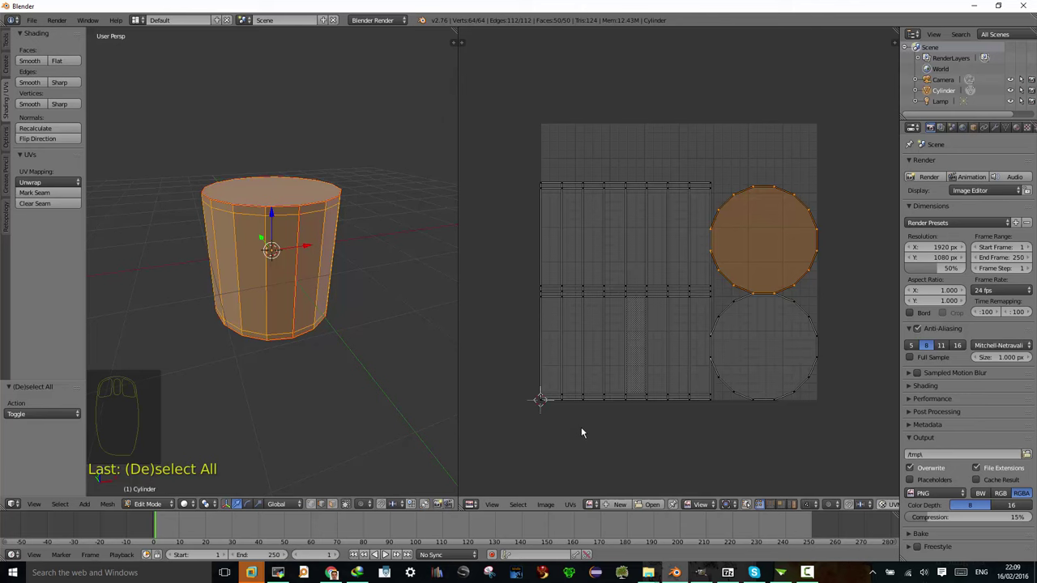
pyautogui.press('a')
pyautogui.press('a')
pyautogui.moveTo(652, 284); pyautogui.dragTo(611, 272)
pyautogui.press('a')
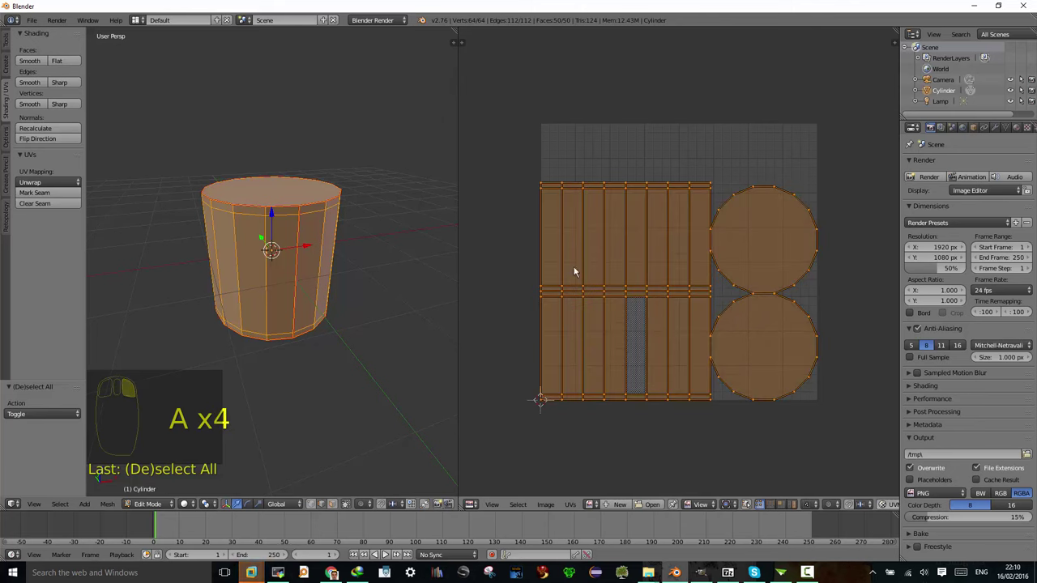
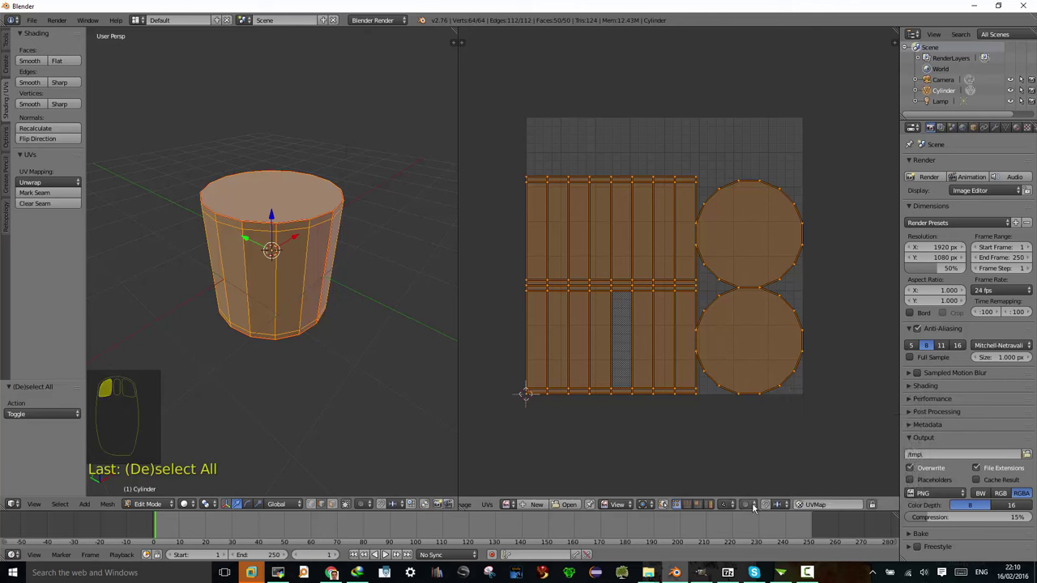
# Step: Switch the image editor to Paint mode and begin creating a new 1024 px image
pyautogui.moveTo(755, 508); pyautogui.dragTo(744, 508)
pyautogui.click(702, 508)
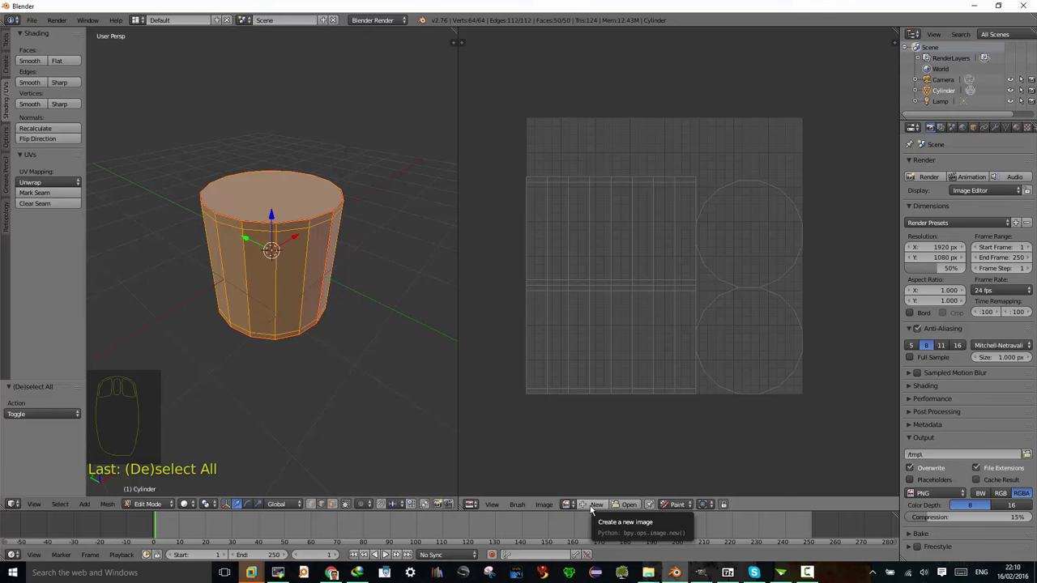
pyautogui.click(593, 508)
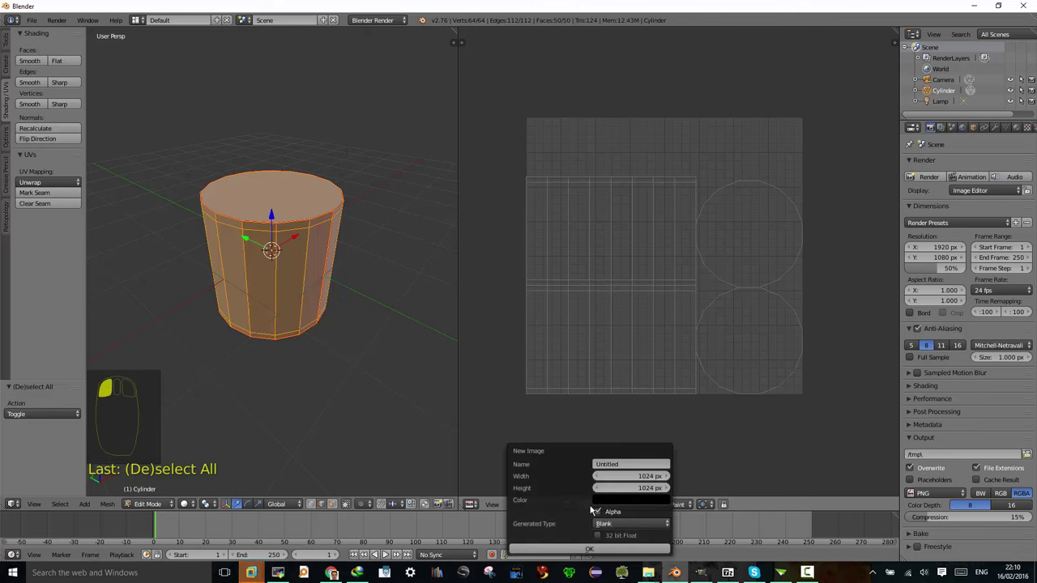
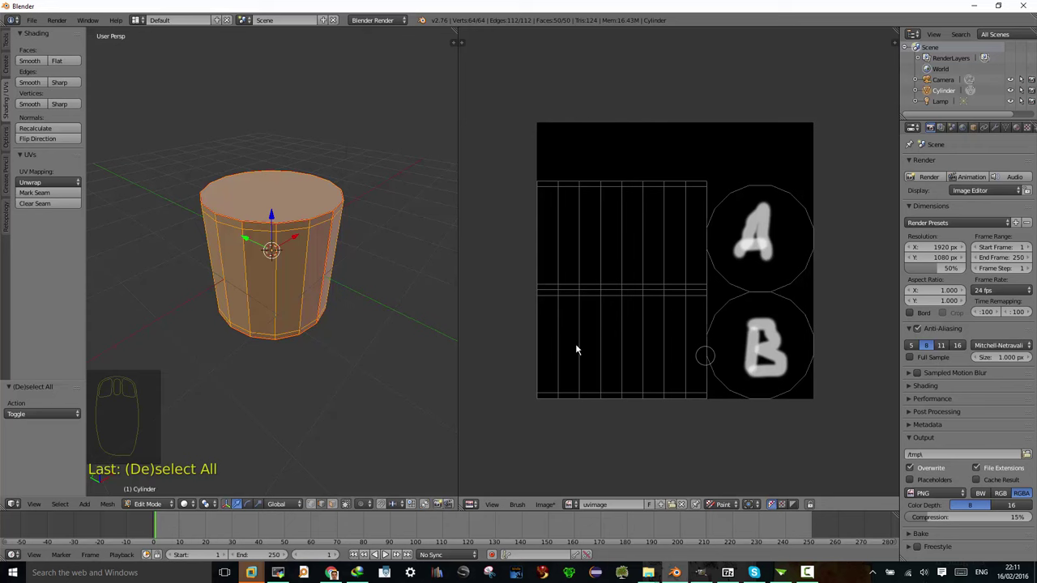
# Step: Paint white squiggles across the upper and lower side strips of uvimage
pyautogui.click(556, 266)
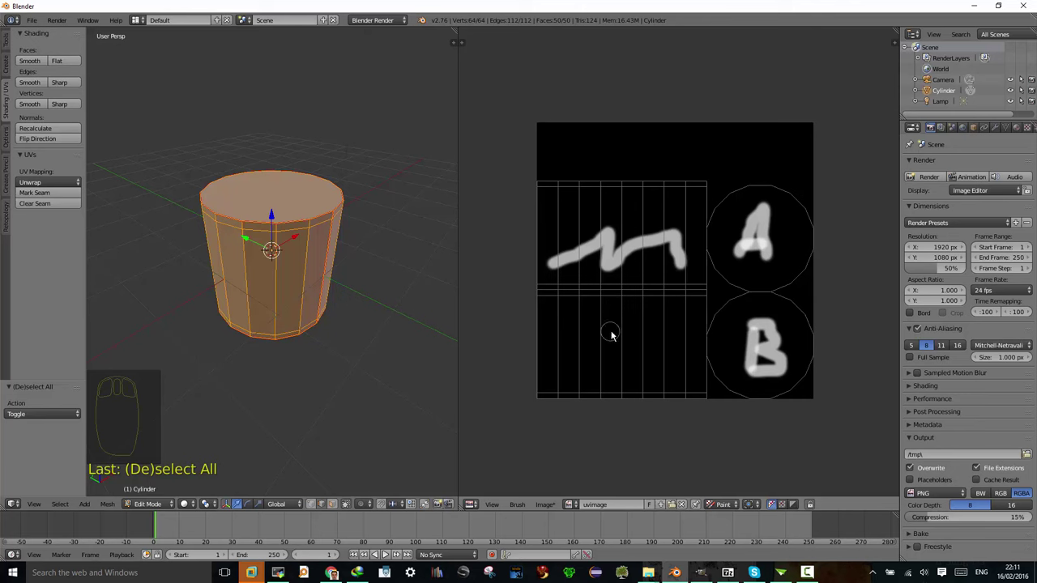
pyautogui.click(613, 318)
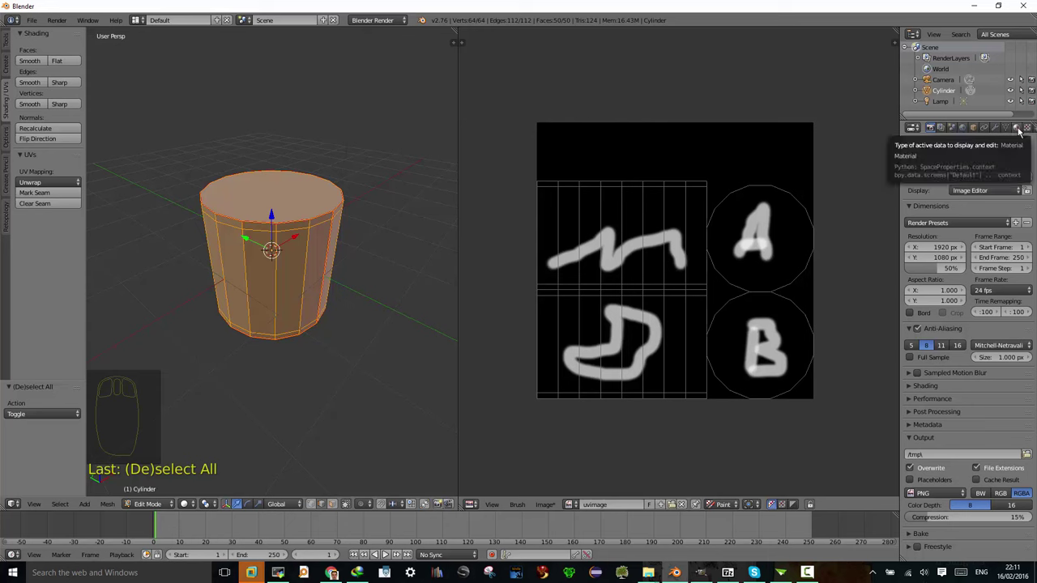
# Step: Enable Face Textures in the cylinder material's Options
pyautogui.click(1018, 130)
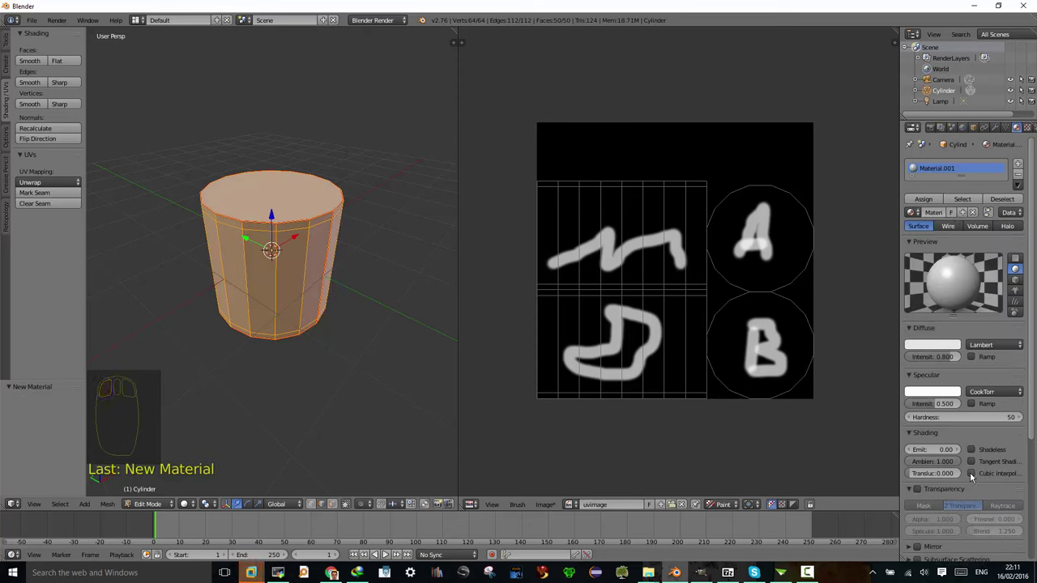
pyautogui.moveTo(981, 421); pyautogui.dragTo(971, 498)
pyautogui.click(971, 498)
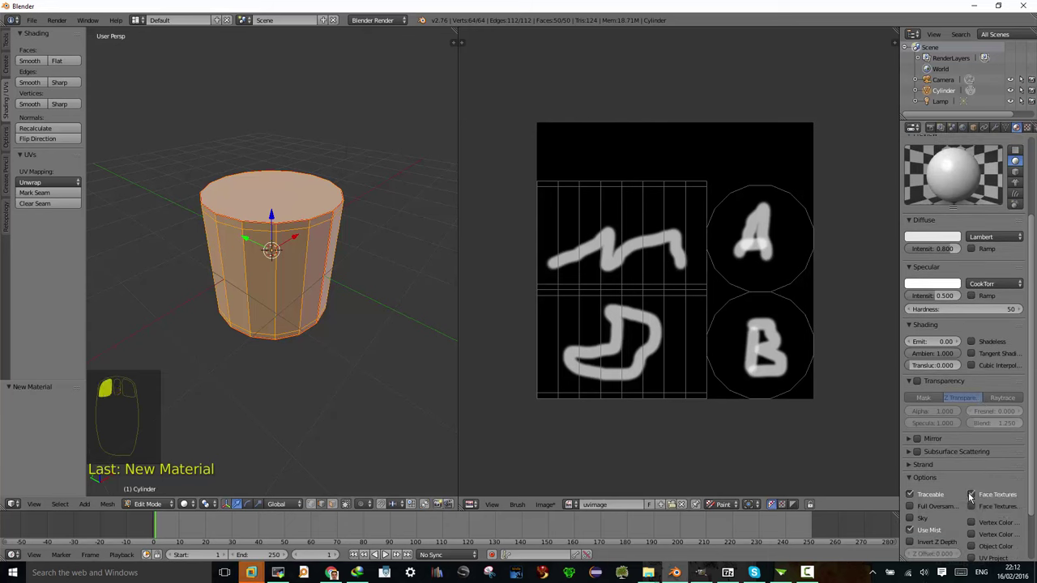
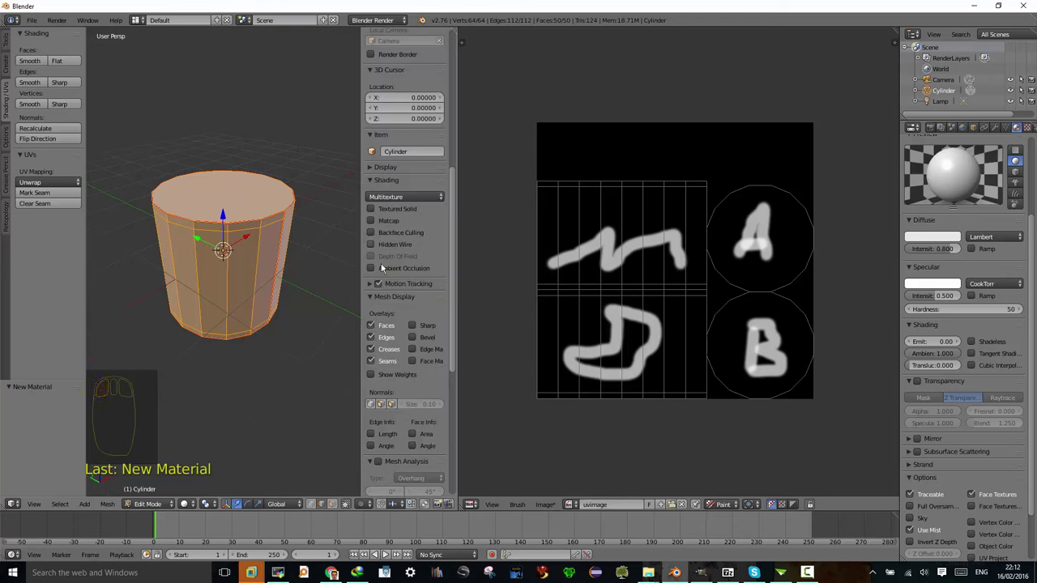
# Step: Scroll the 3D view Properties panel to reach the Shading section's Textured Solid option
pyautogui.scroll(-3)
pyautogui.scroll(-3)
pyautogui.scroll(3)
pyautogui.scroll(3)
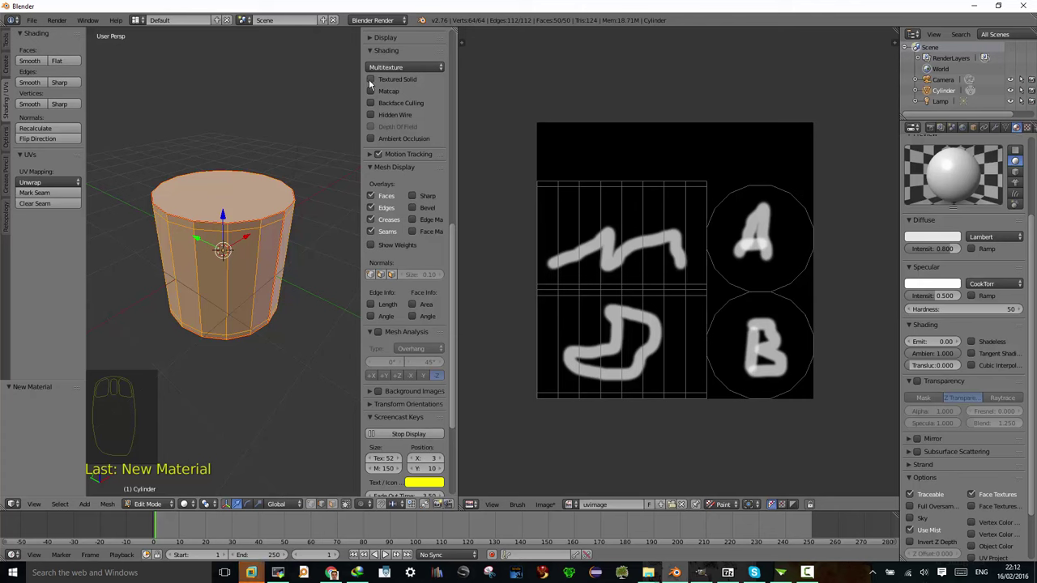
pyautogui.scroll(3)
pyautogui.scroll(3)
pyautogui.scroll(3)
# Step: Show the painted image texture on the cylinder in the 3D view
pyautogui.click(370, 396)
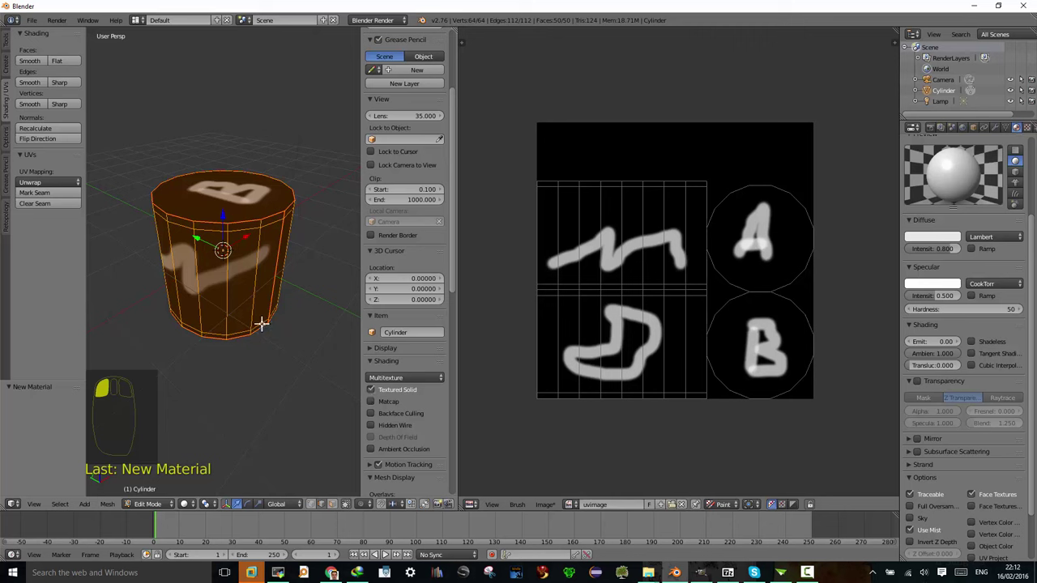
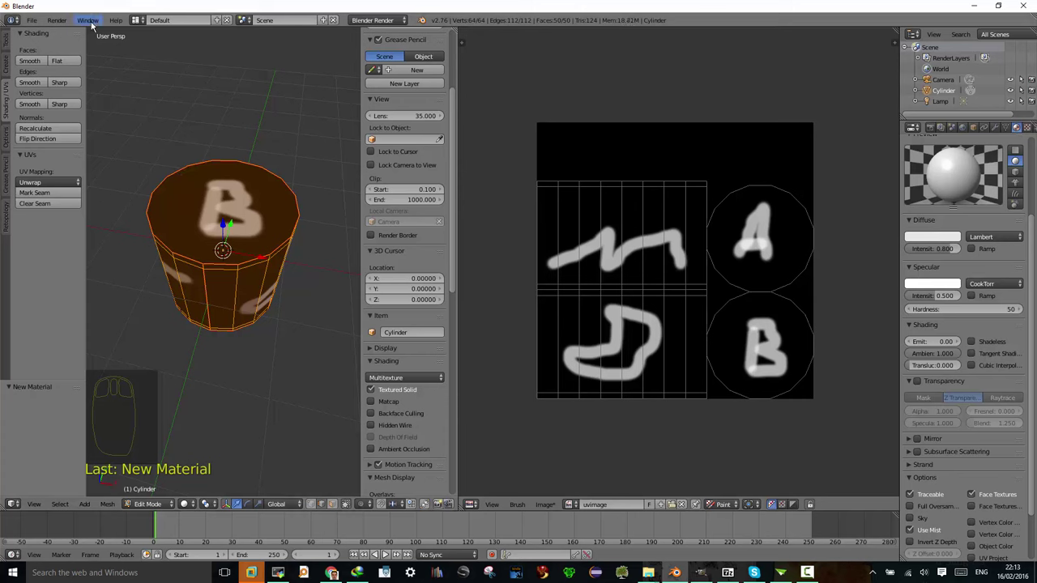
# Step: Bring up the Render menu commands
pyautogui.click(67, 25)
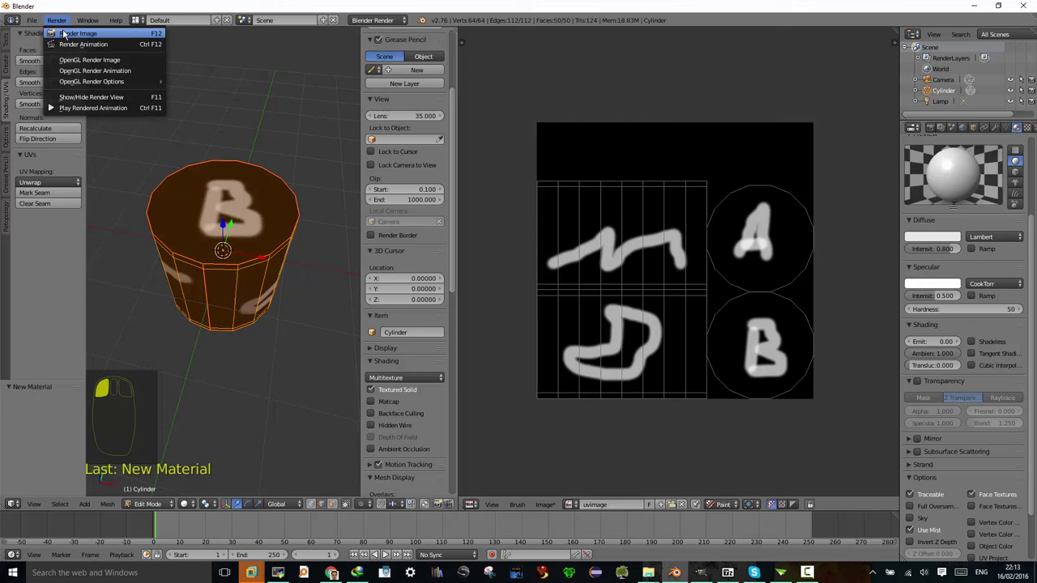
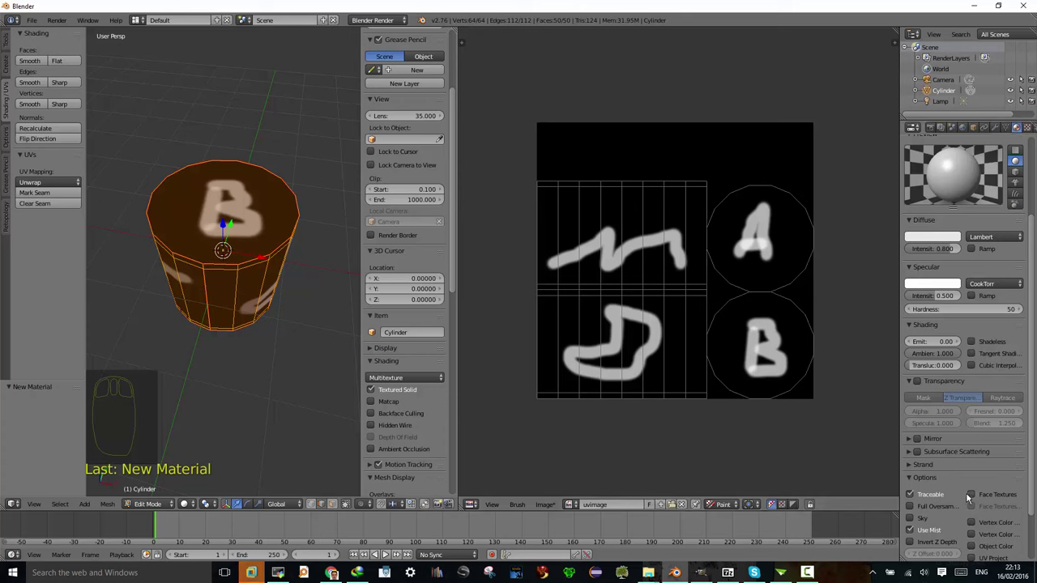
# Step: Add a new Image or Movie texture in the empty slot using uvimage with UV coordinates
pyautogui.click(969, 498)
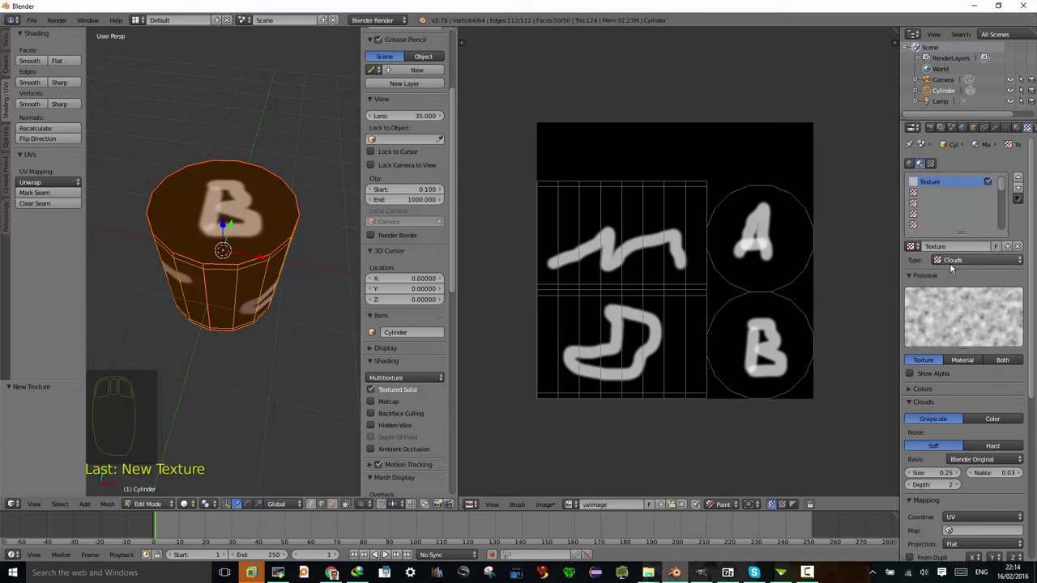
pyautogui.click(953, 265)
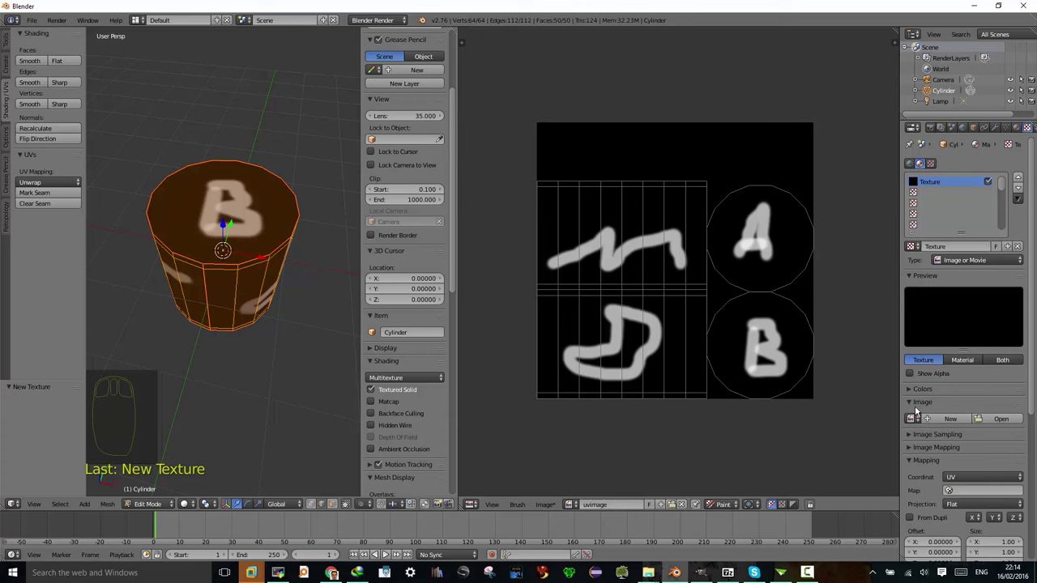
pyautogui.click(915, 420)
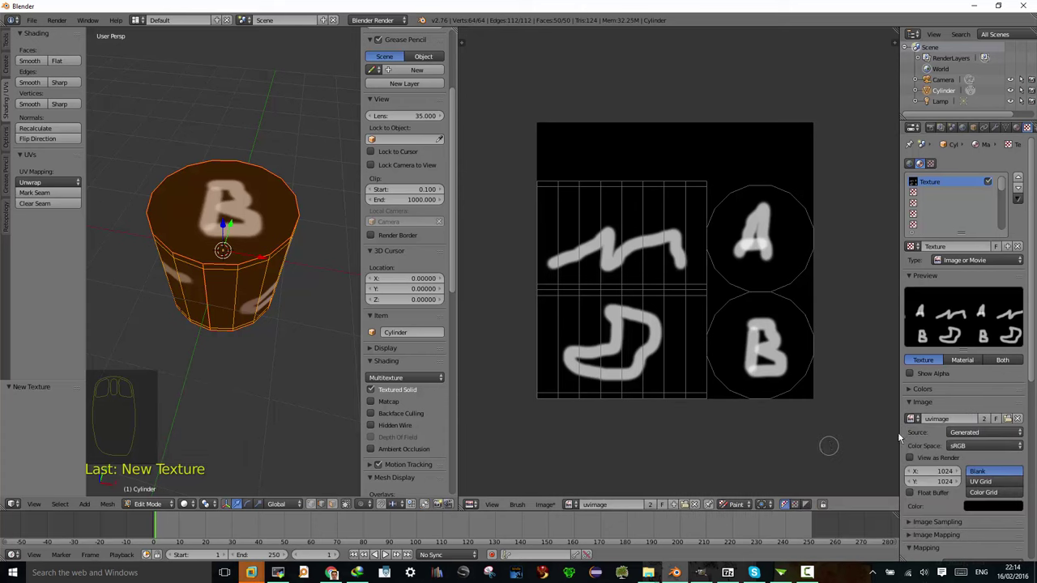
pyautogui.moveTo(987, 409); pyautogui.dragTo(909, 443)
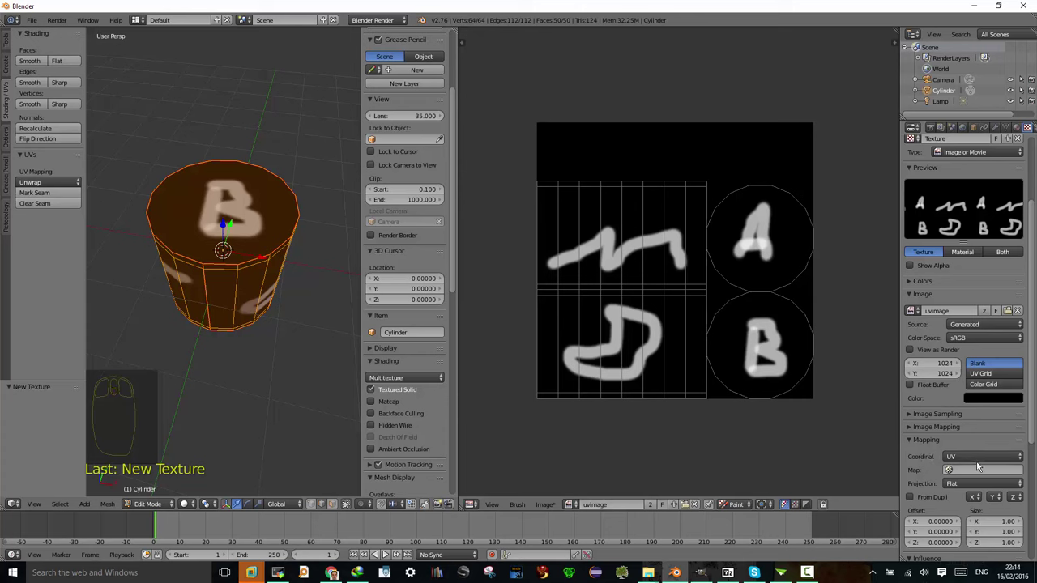
pyautogui.click(974, 463)
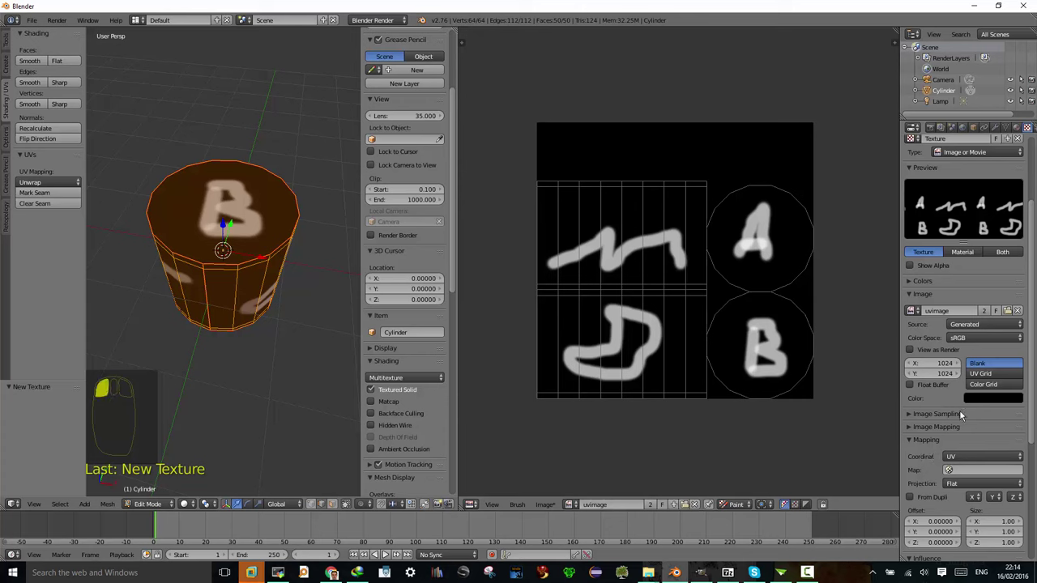
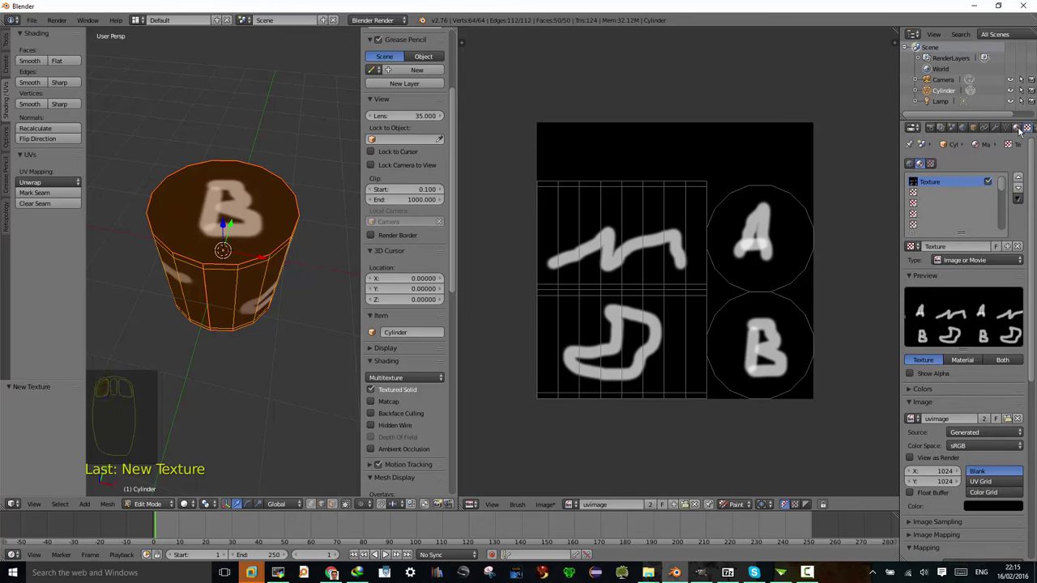
# Step: In the texture's Mapping settings, set the Map field to the cylinder's UVMap
pyautogui.click(1021, 131)
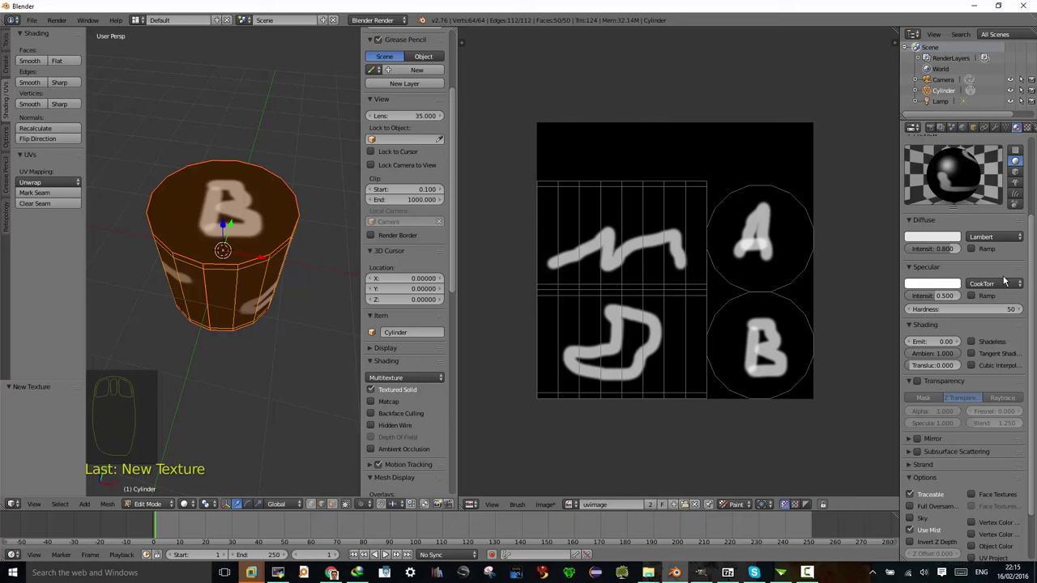
pyautogui.click(1028, 132)
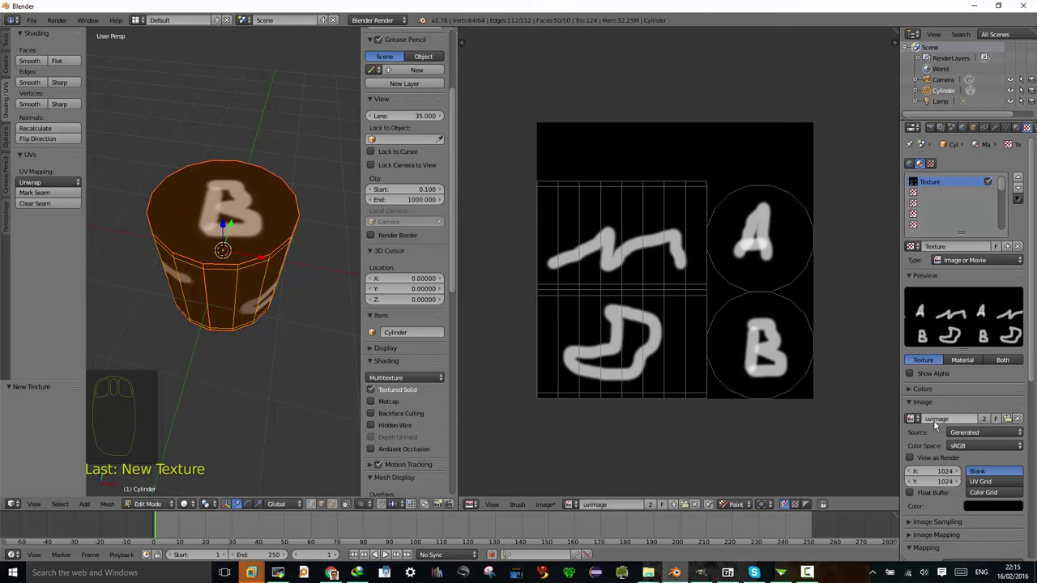
pyautogui.scroll(3)
pyautogui.scroll(3)
pyautogui.scroll(-3)
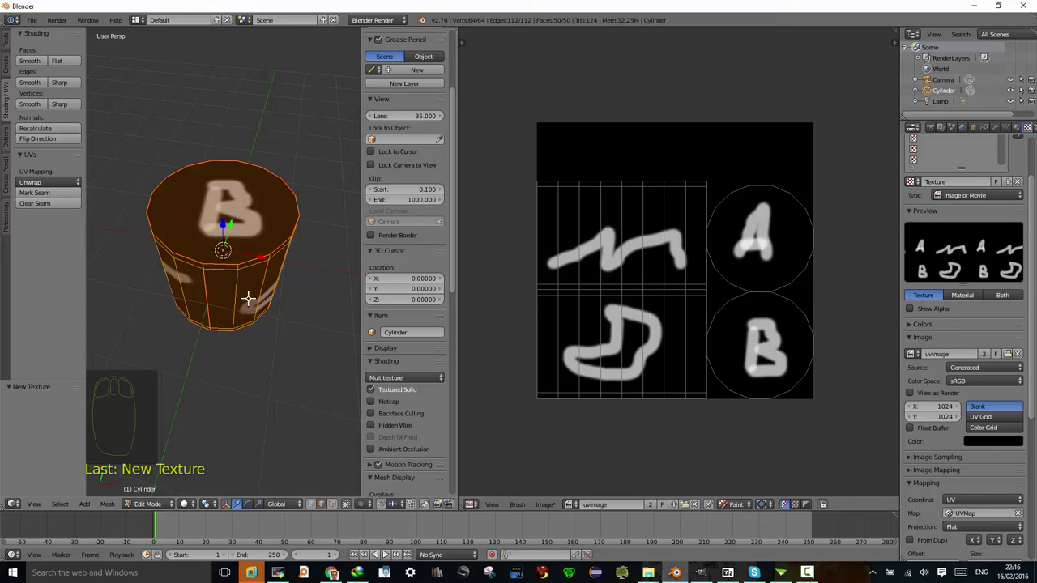
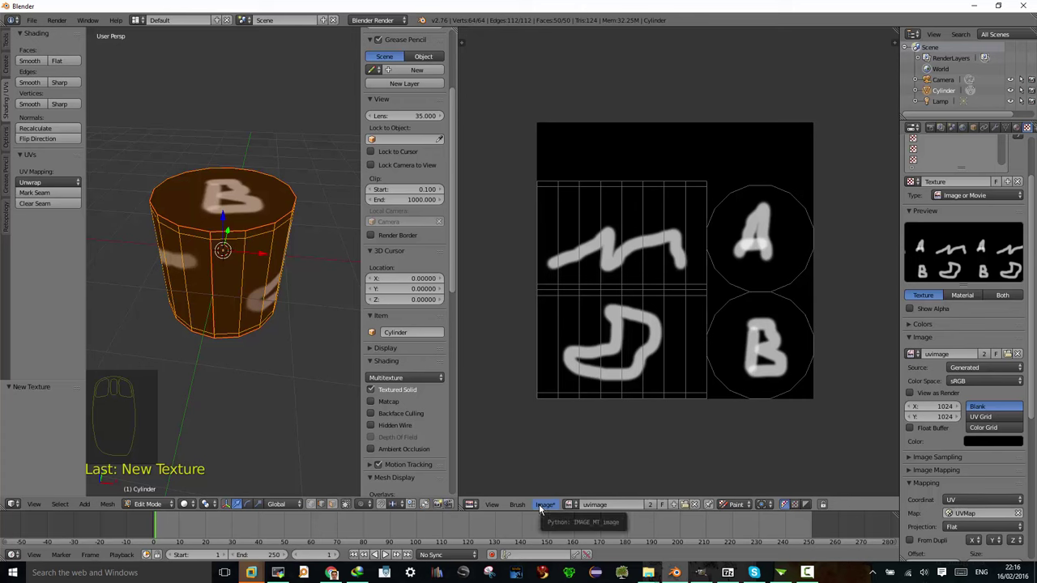
# Step: Bring up the Image menu in the UV/Image Editor to save uvimage
pyautogui.click(542, 510)
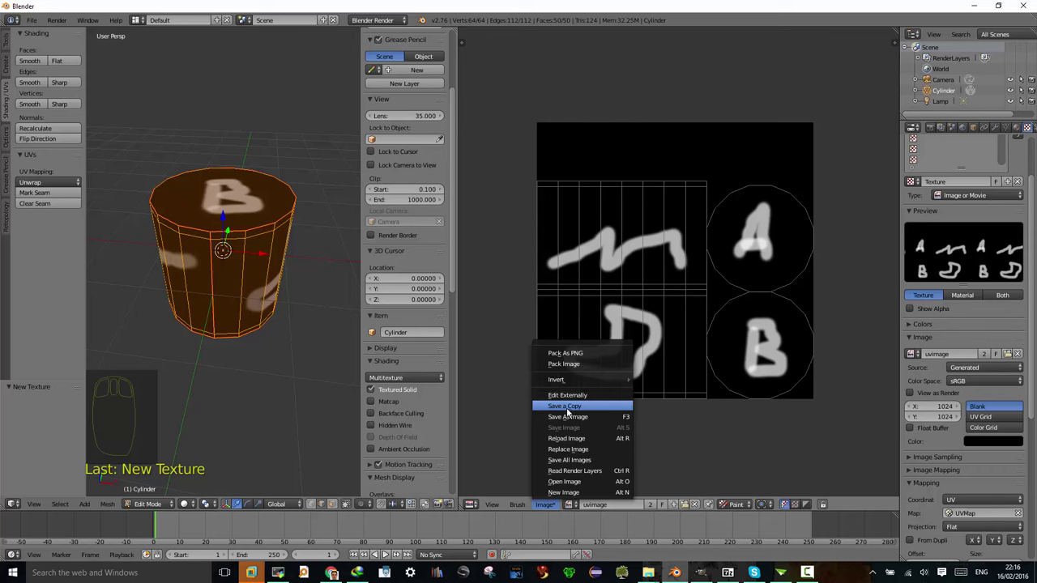
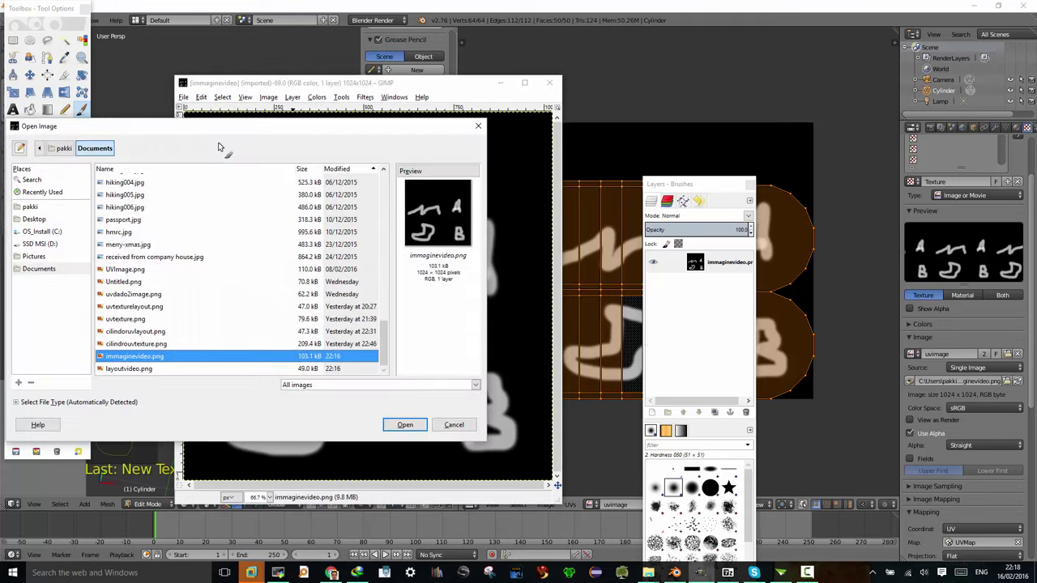
# Step: Add layoutvideo.png as a layer over the painted image in GIMP
pyautogui.press('BackSpace')
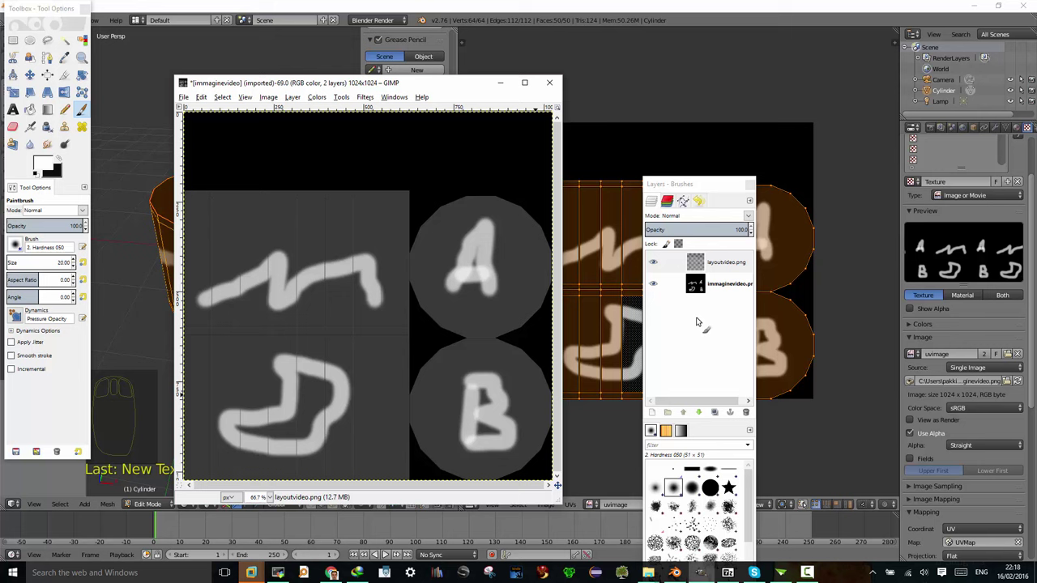
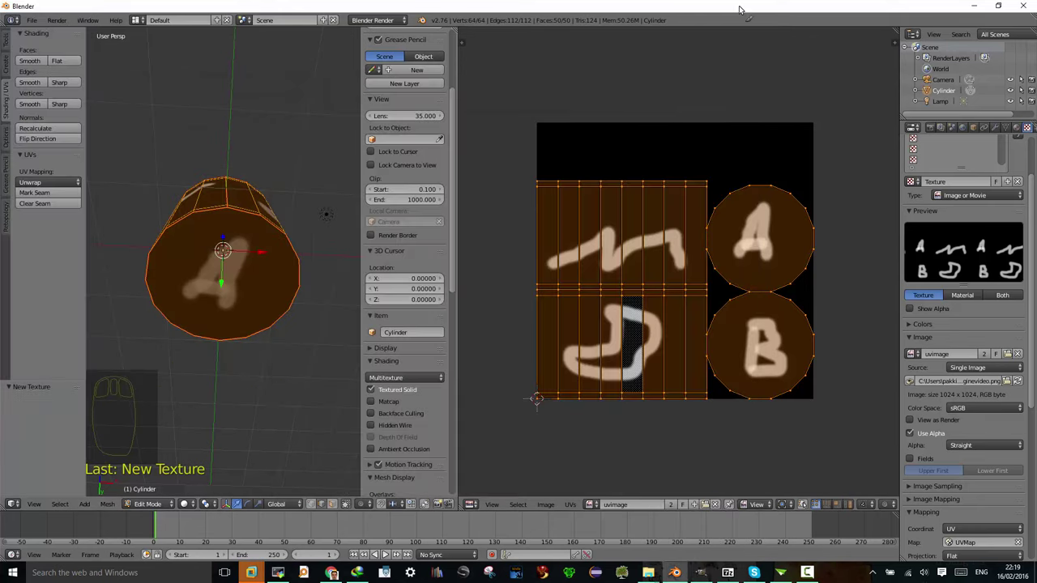
# Step: Reload the externally edited uvimage so the white outline around A appears
pyautogui.click(543, 508)
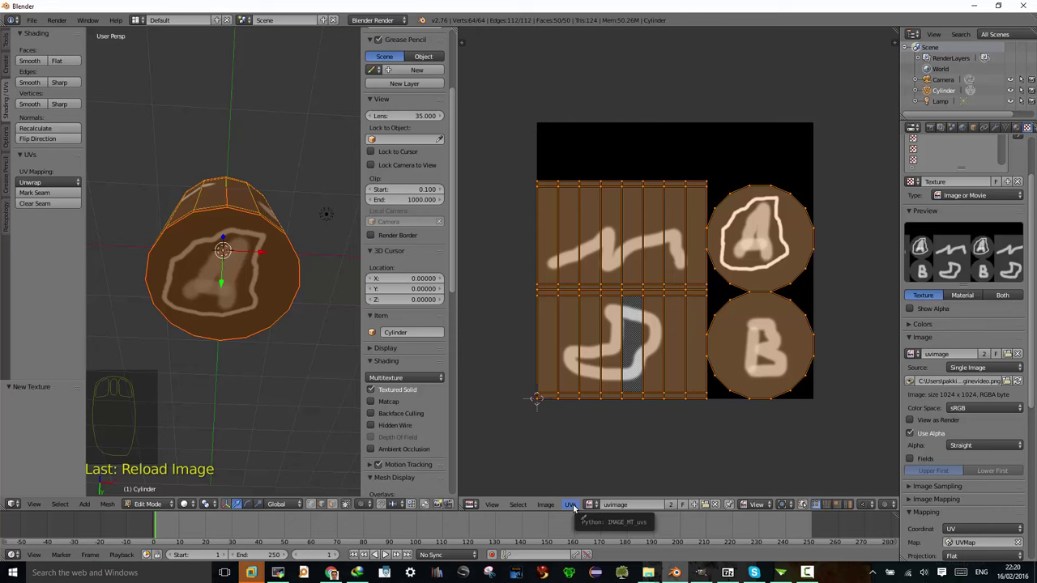
pyautogui.click(576, 509)
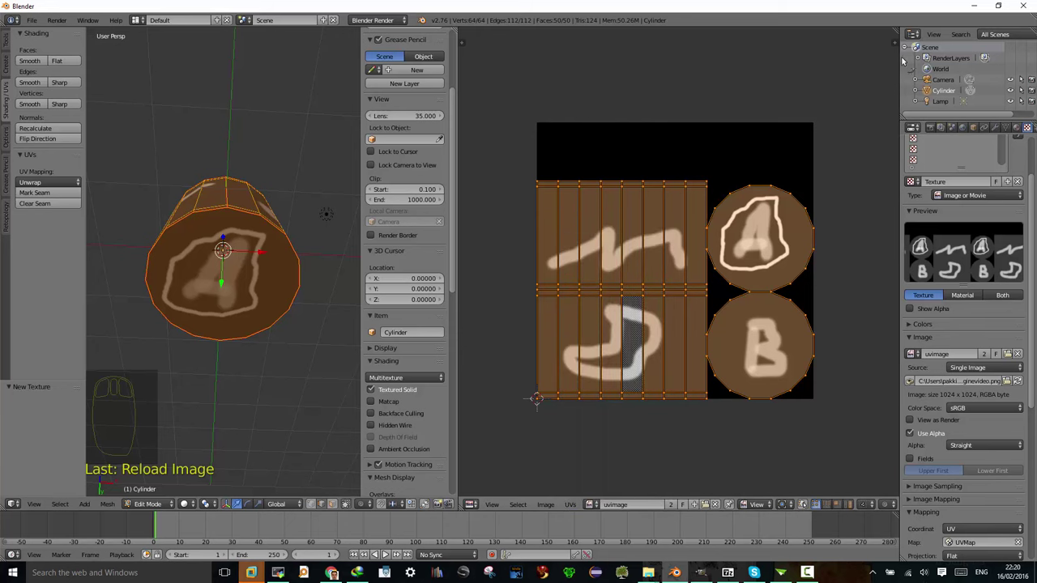
# Step: Show the External Paint Autorefresh panel and switch its Mode to external painting
pyautogui.click(897, 46)
pyautogui.moveTo(844, 275); pyautogui.dragTo(860, 442)
pyautogui.moveTo(796, 457); pyautogui.dragTo(810, 464)
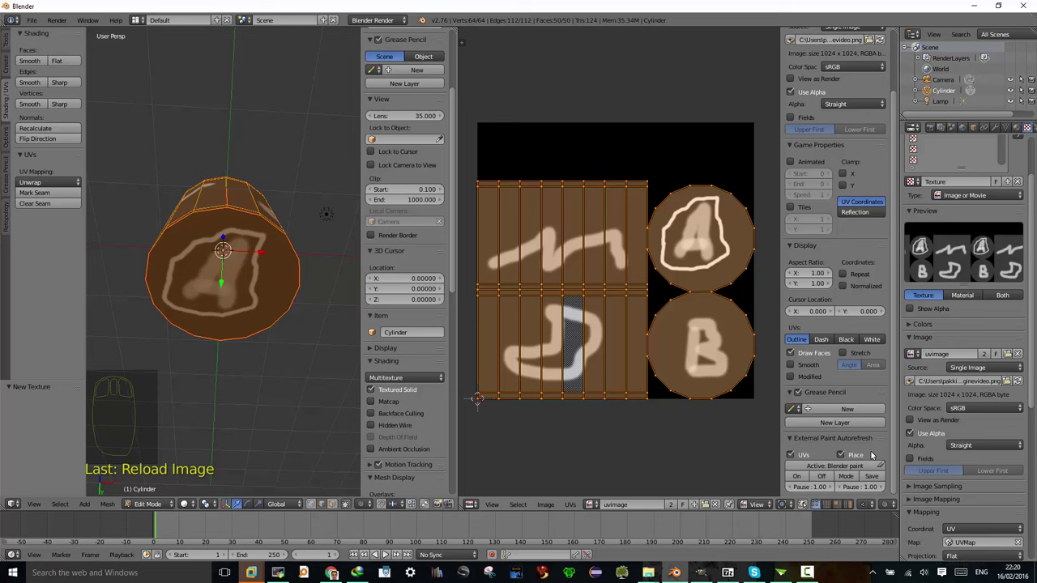
# Step: Turn on Blender-GIMP Autorefresh and repaint the texture with a white fill and grey outlined strokes
pyautogui.click(800, 478)
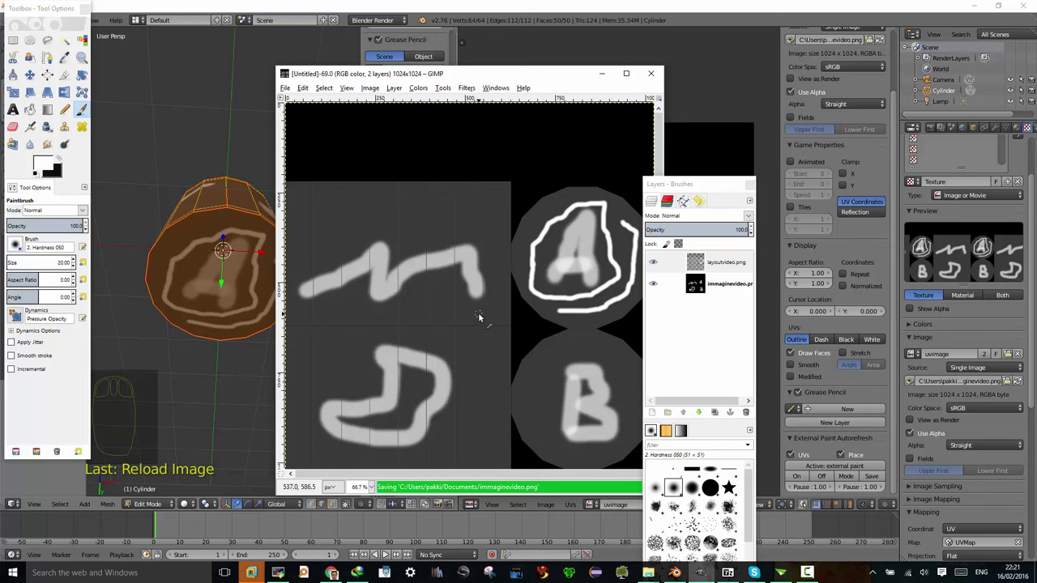
pyautogui.moveTo(208, 250); pyautogui.dragTo(321, 316)
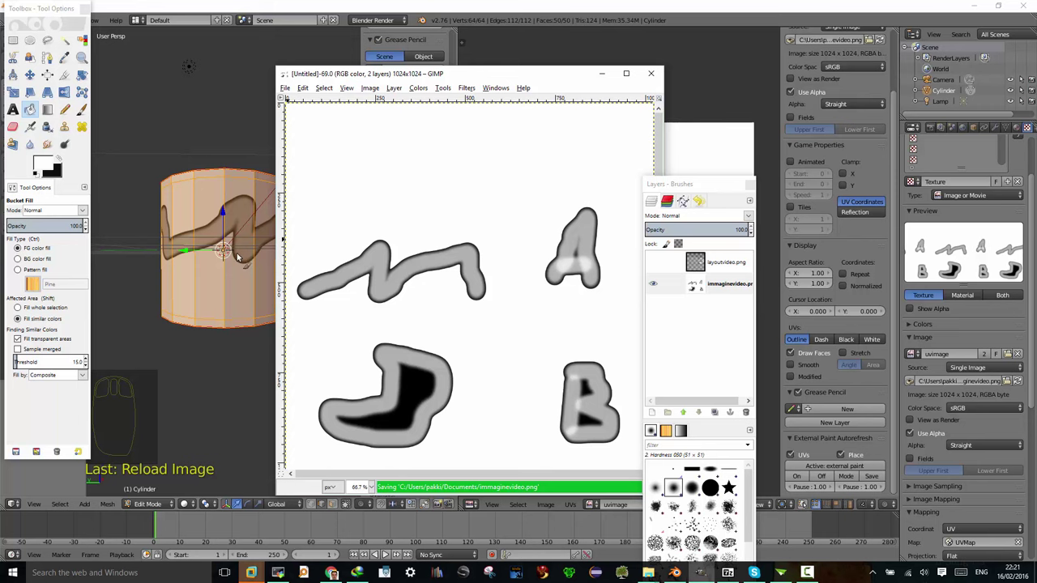
pyautogui.moveTo(257, 258); pyautogui.dragTo(256, 177)
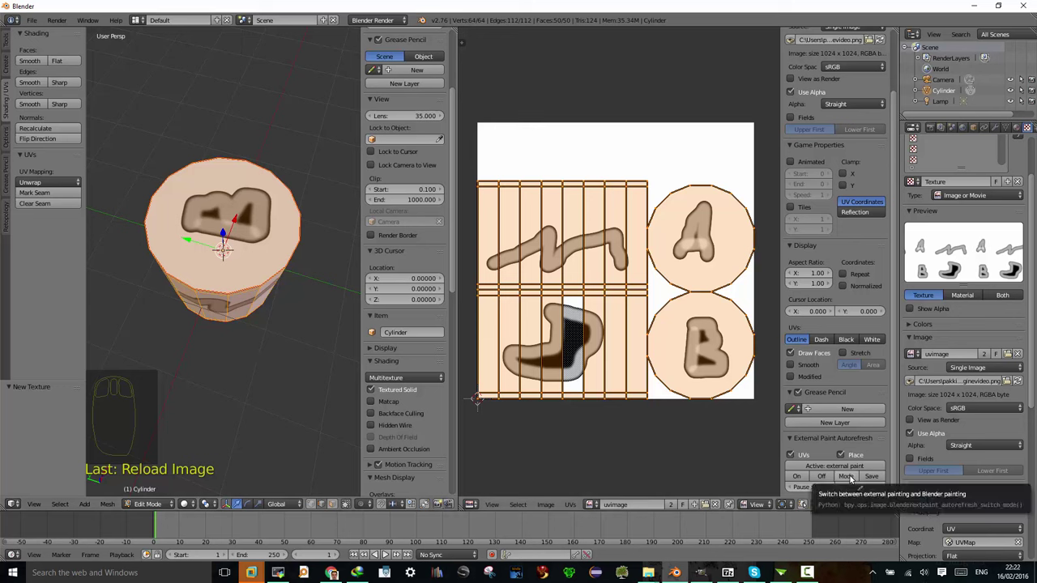
# Step: Return the add-on to Blender painting and put the image editor into Paint mode
pyautogui.click(852, 481)
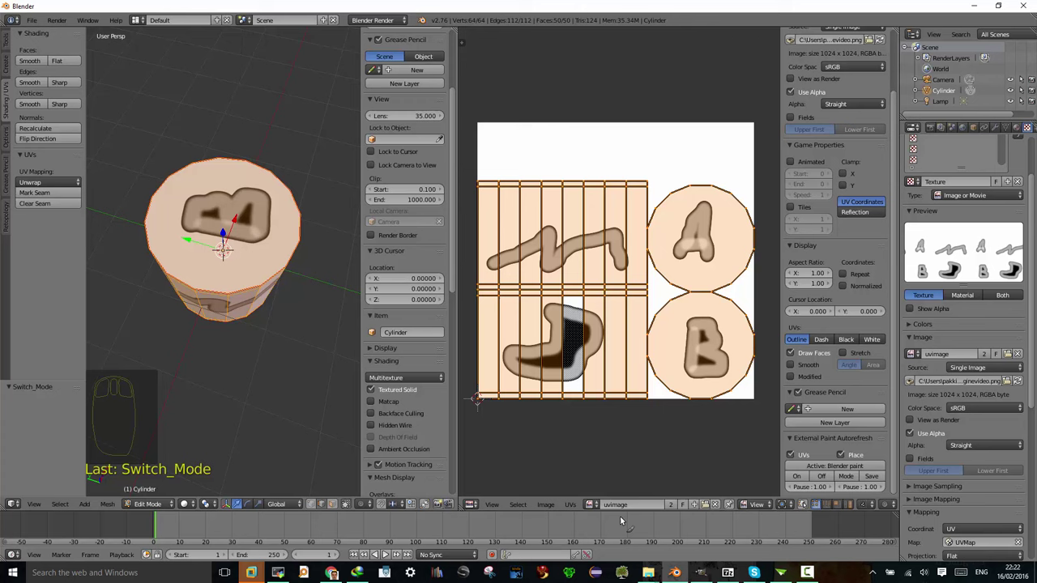
pyautogui.click(760, 502)
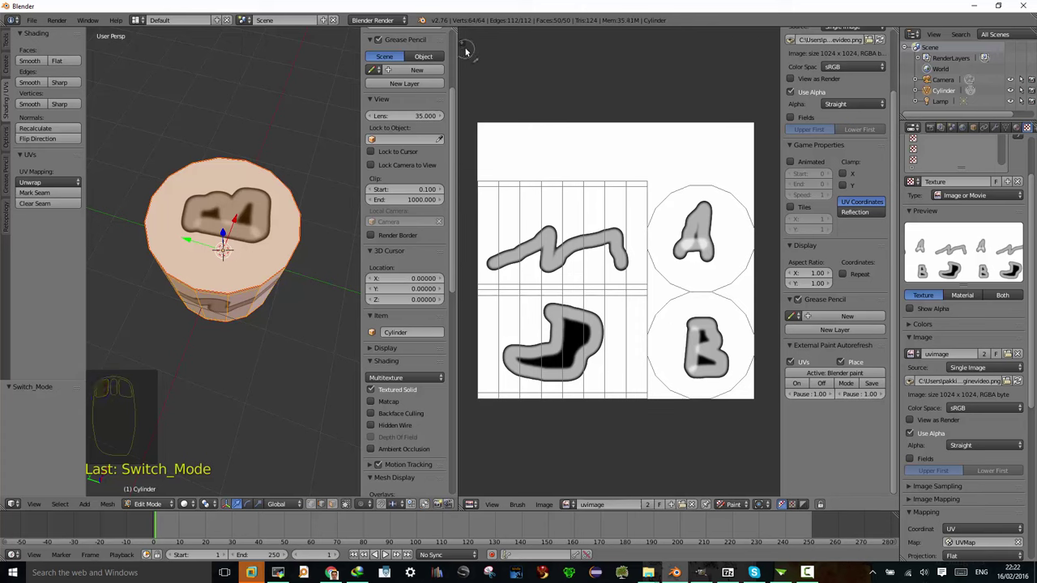
# Step: Show the brush settings and change the brush colour to bright green
pyautogui.click(466, 43)
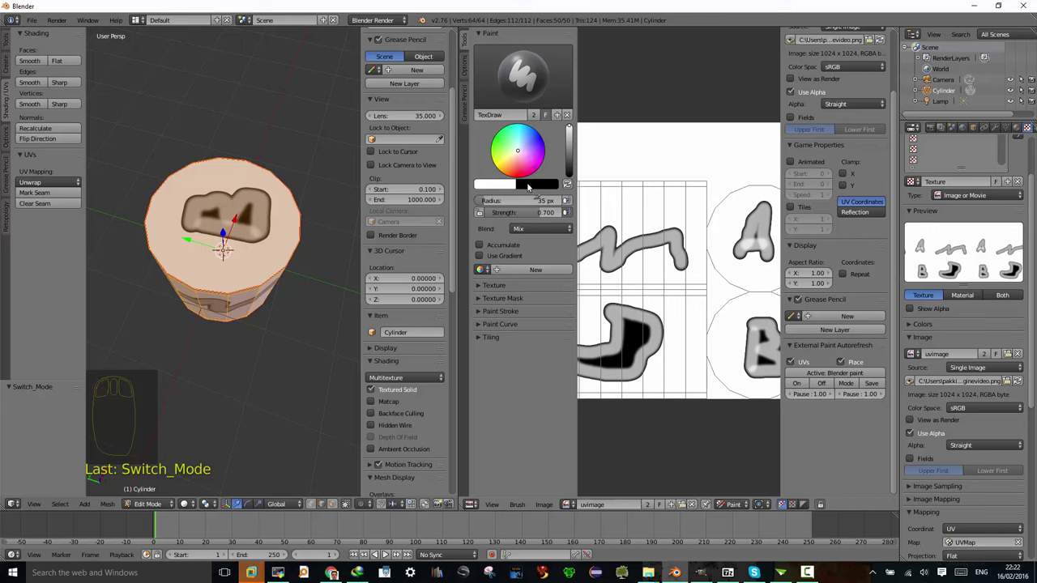
pyautogui.click(503, 146)
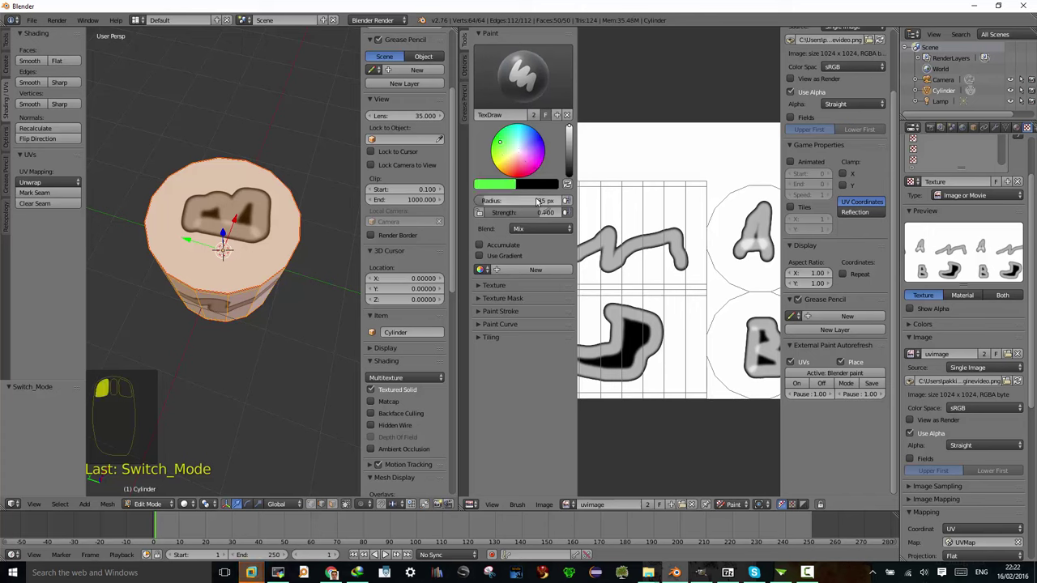
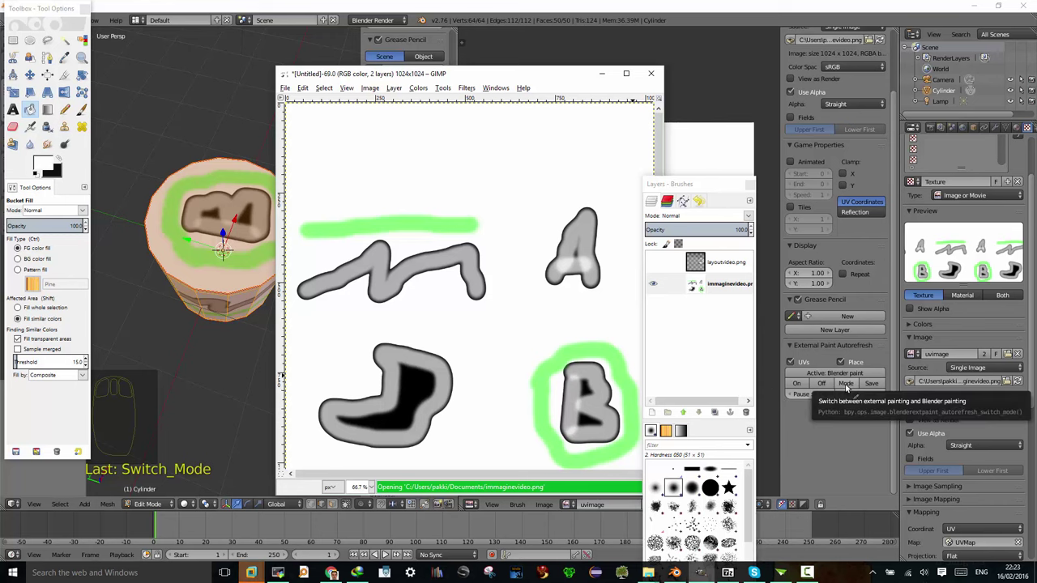
# Step: Switch the External Paint Autorefresh add-on to external painting
pyautogui.click(848, 387)
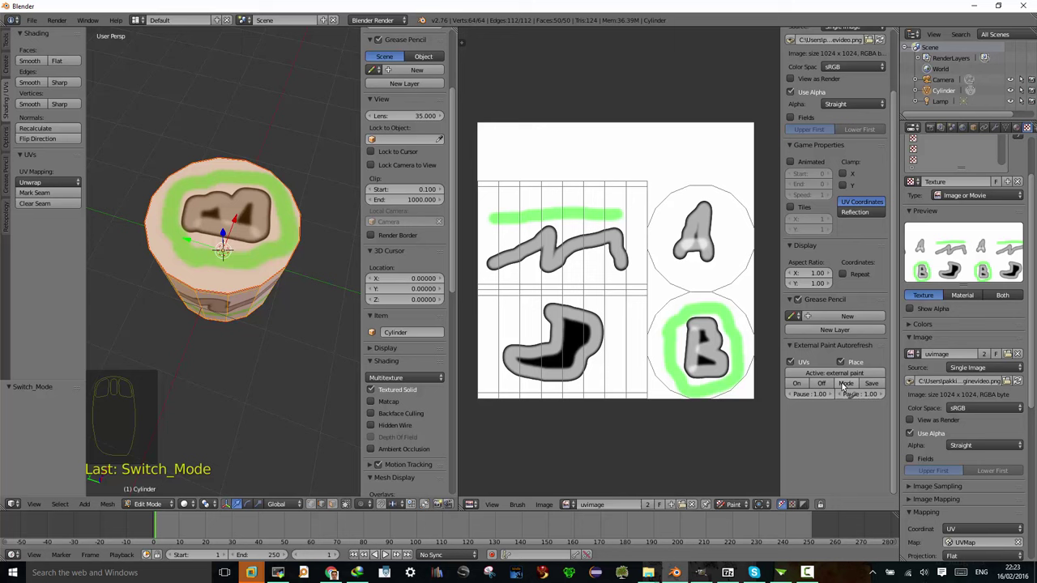
# Step: Switch the External Paint Autorefresh add-on back to Blender painting
pyautogui.click(844, 387)
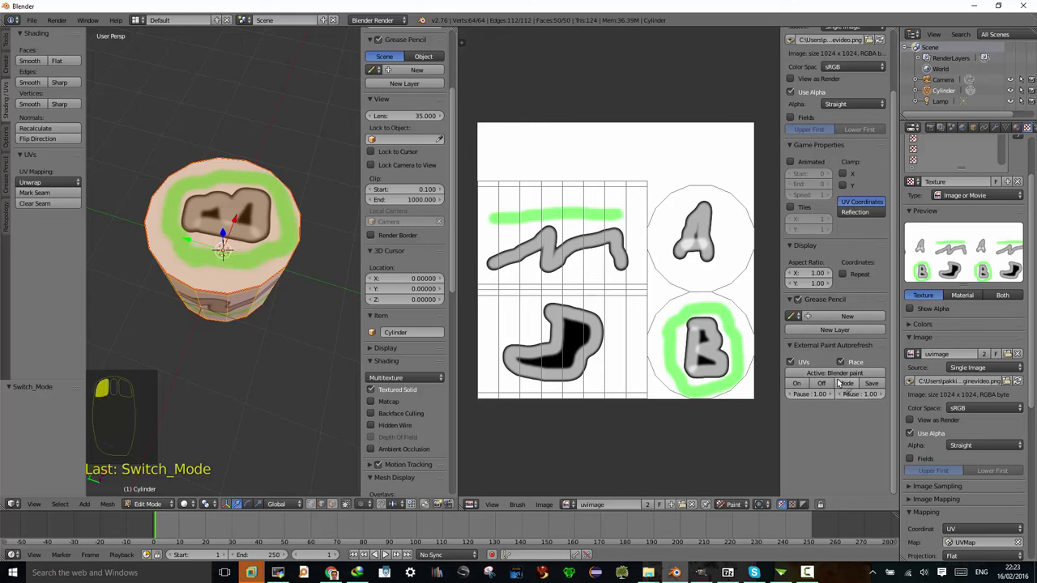
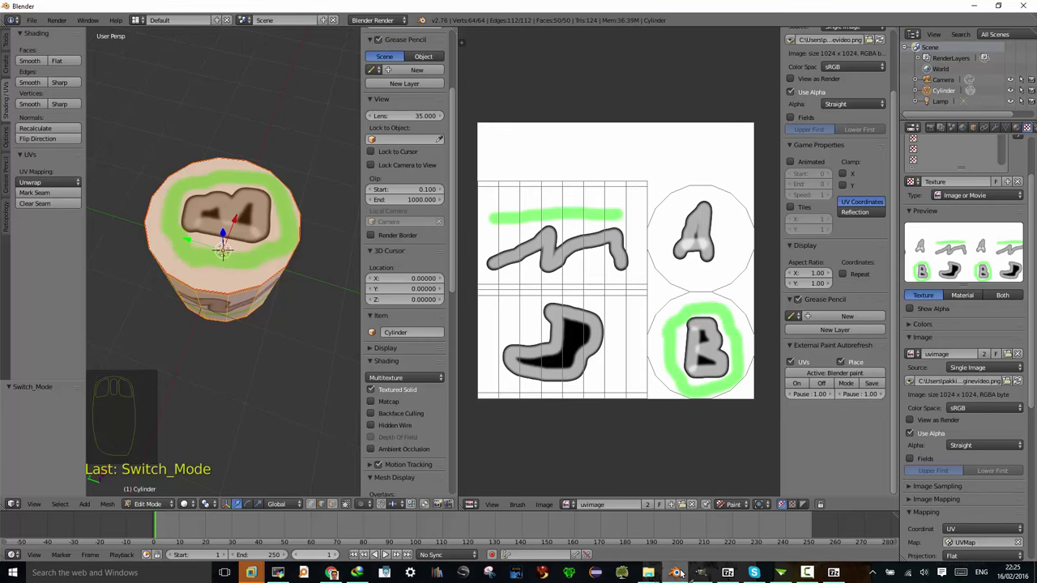
# Step: Open Blender's File menu to reach the User Preferences
pyautogui.click(27, 20)
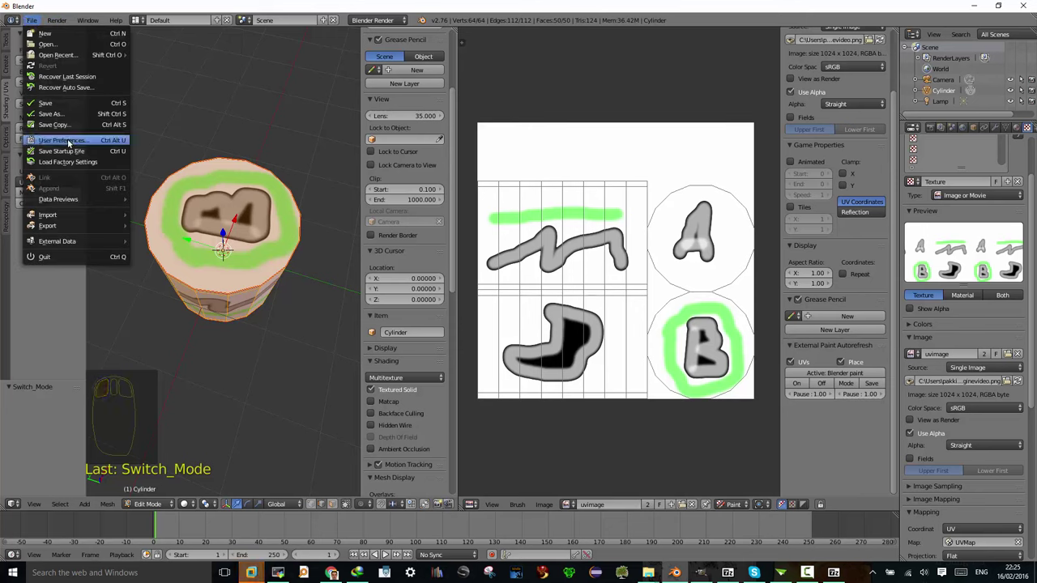